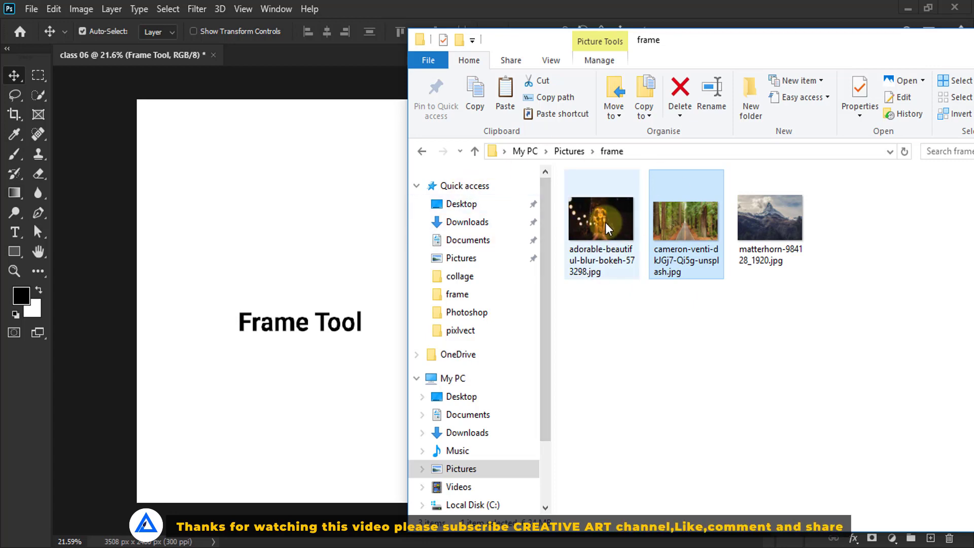
Step: Bring the bokeh girl-with-fairy-lights photo into the document as a new layer
click(604, 226)
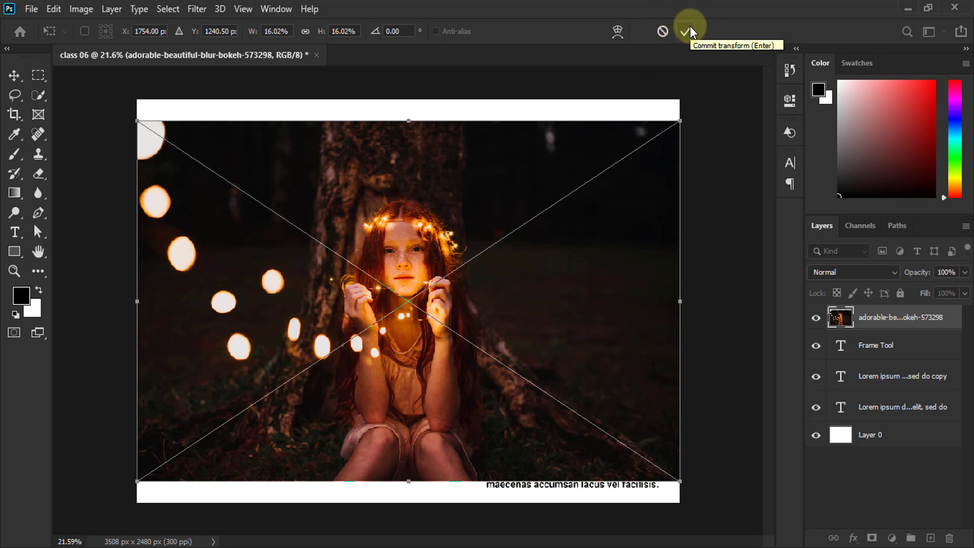
Step: Commit the placed bokeh photo and move its layer beneath the three text layers
click(693, 29)
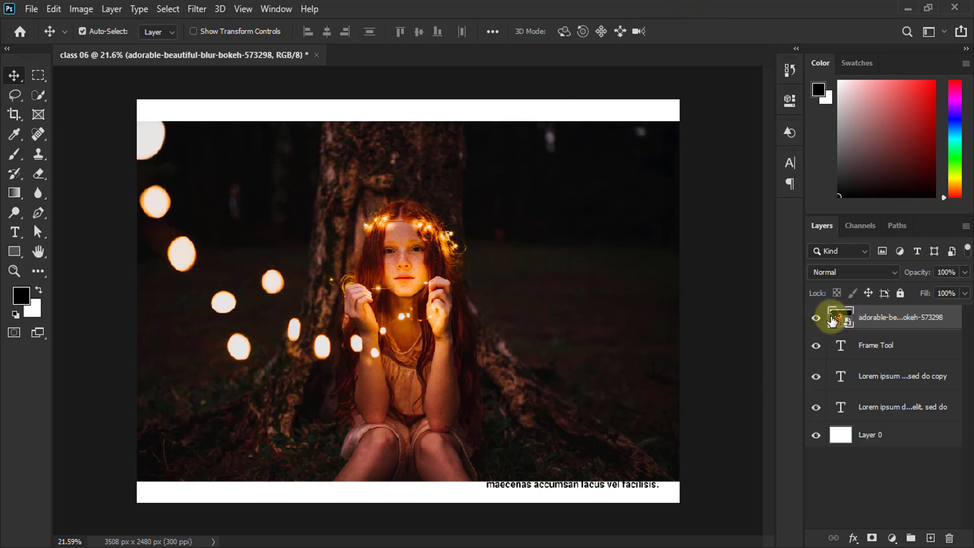
click(871, 320)
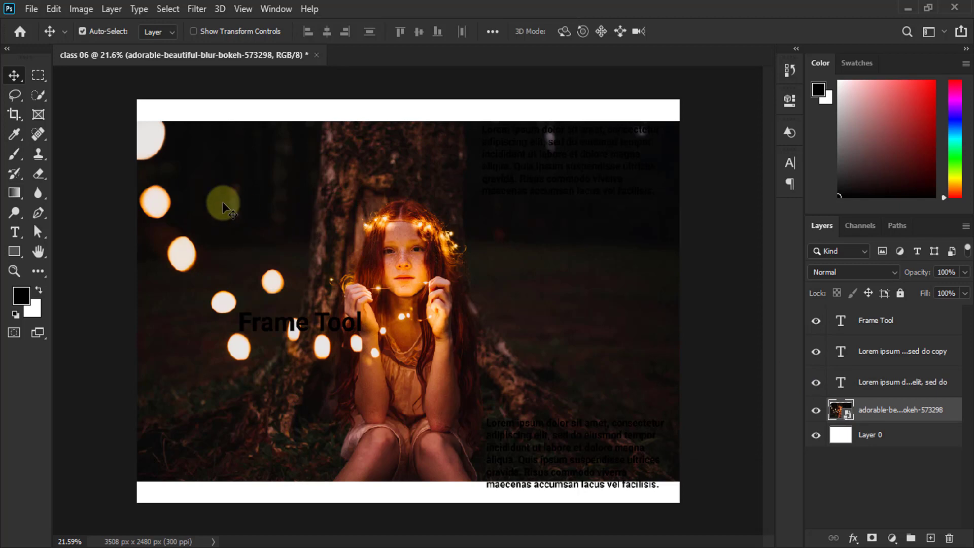
Step: Activate the Frame Tool with the rectangular frame shape
click(42, 116)
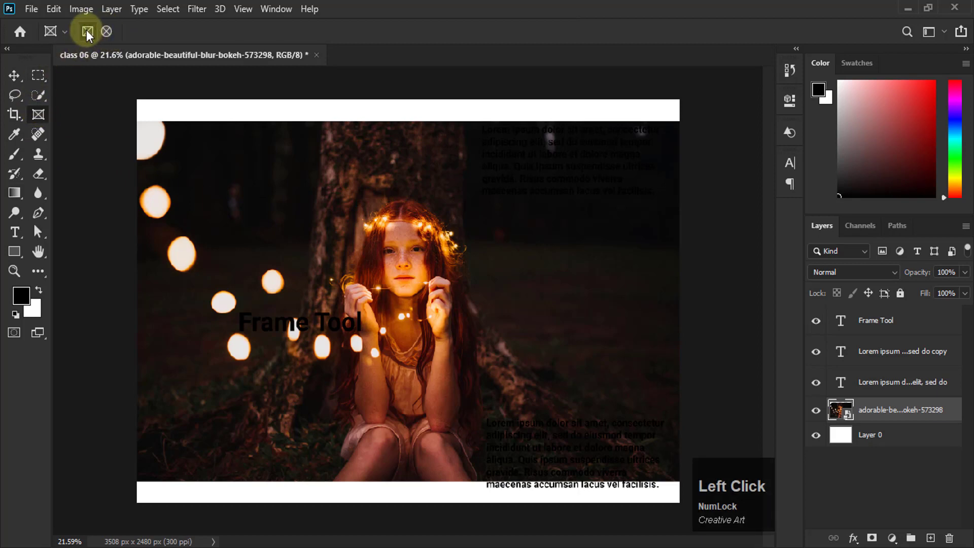
click(109, 30)
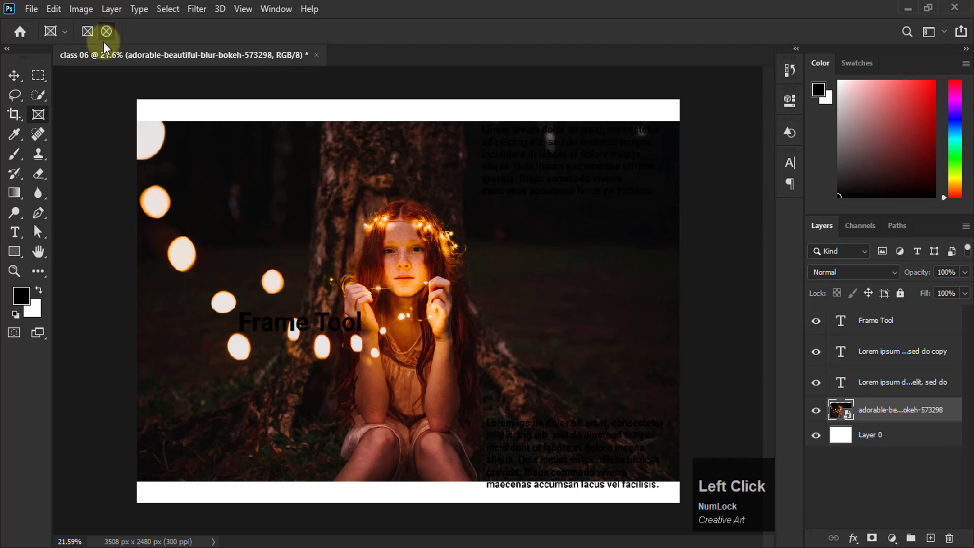
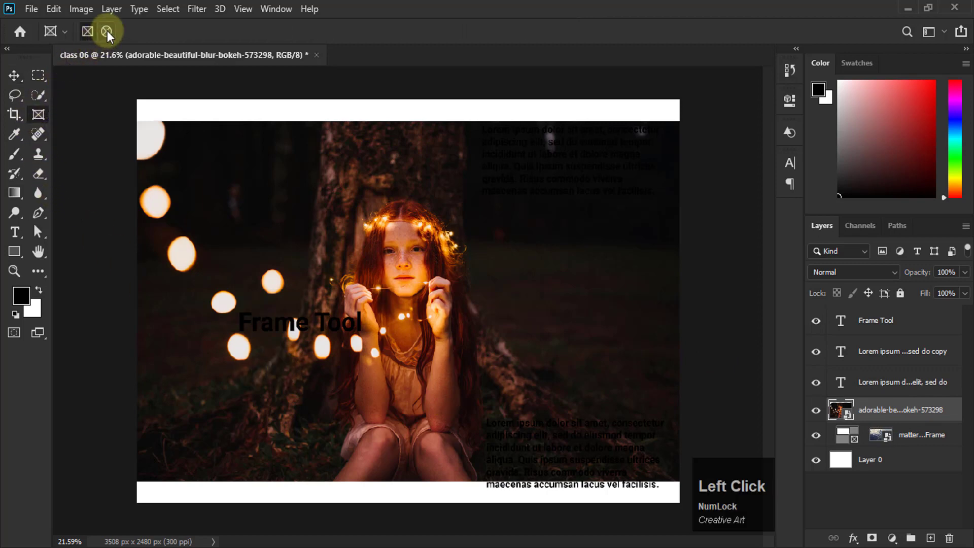
Step: Switch the Frame Tool to the elliptical frame shape
click(110, 37)
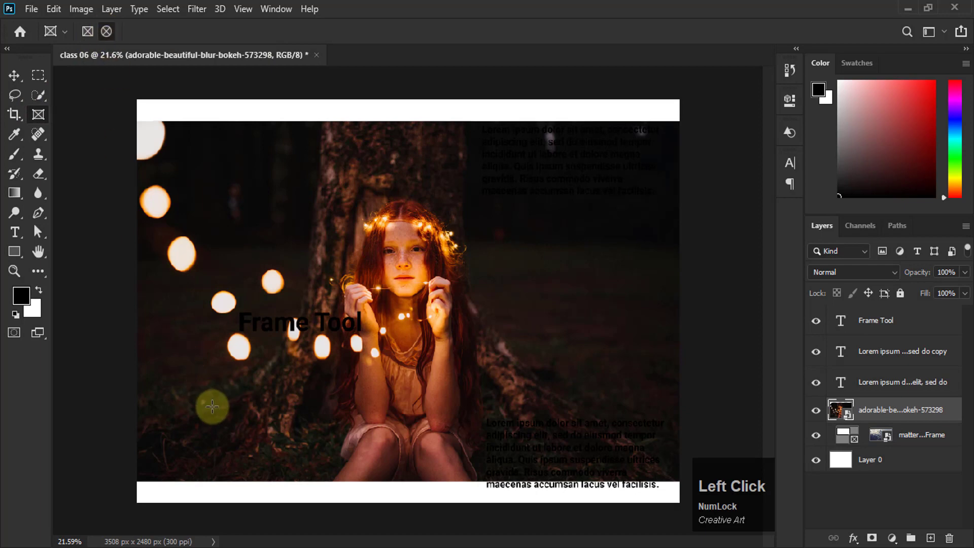
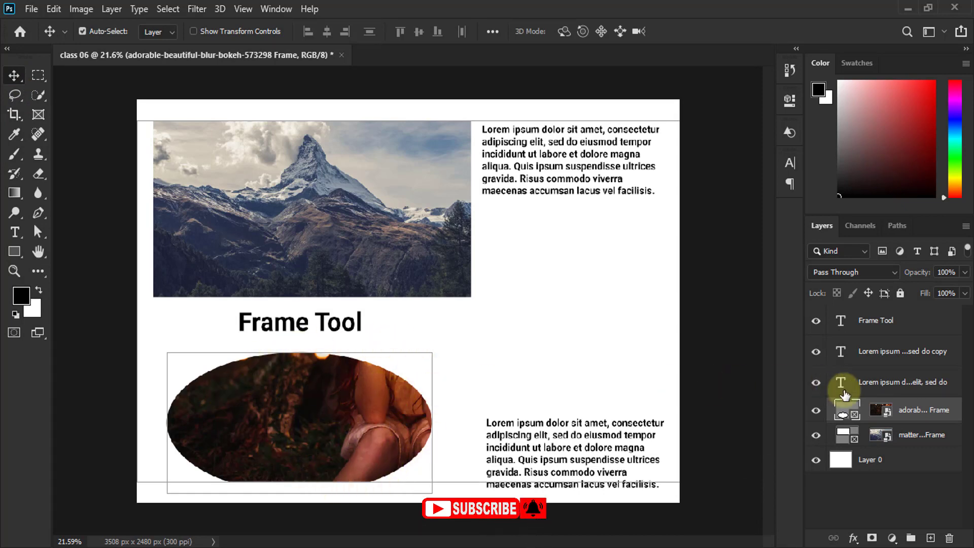
Step: Reposition the bokeh photo inside the ellipse so the girl's face is centred
click(891, 411)
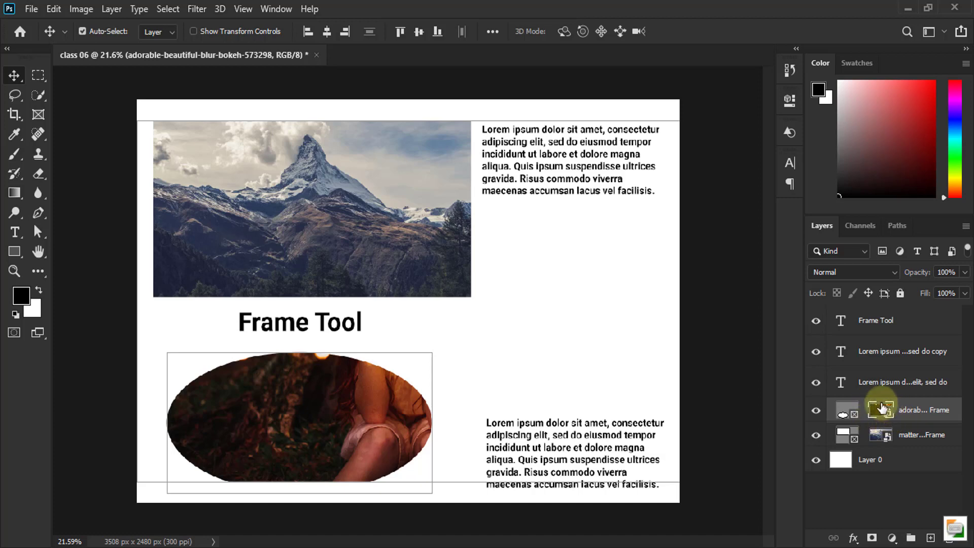
click(357, 401)
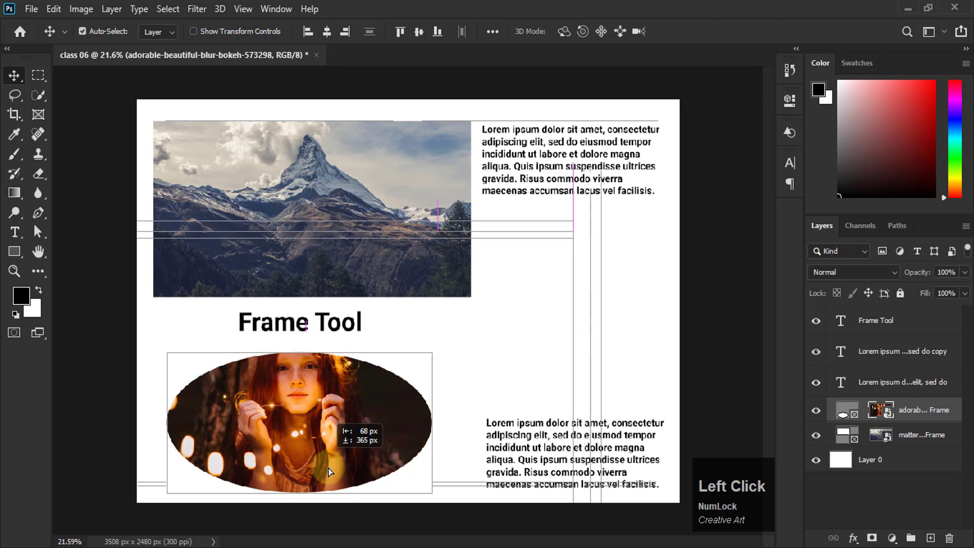
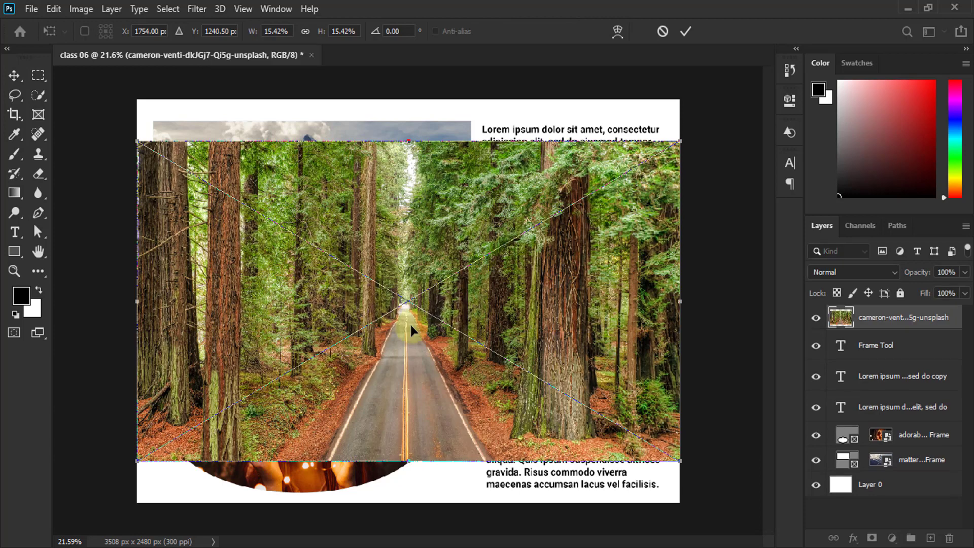
Step: Commit the placed forest road photo as a new layer
click(685, 35)
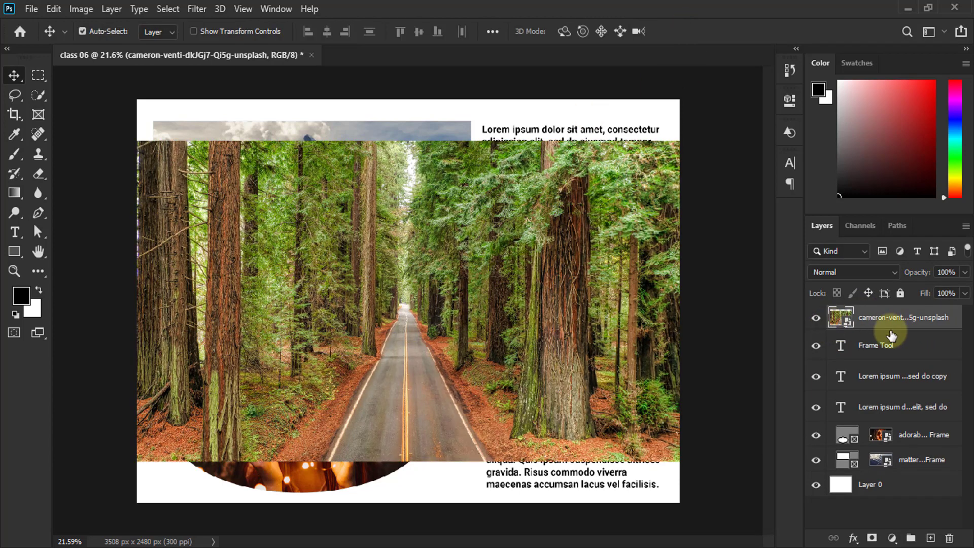
Step: Move the forest photo below the text, frame it in a circle and scale it to show the road
click(897, 349)
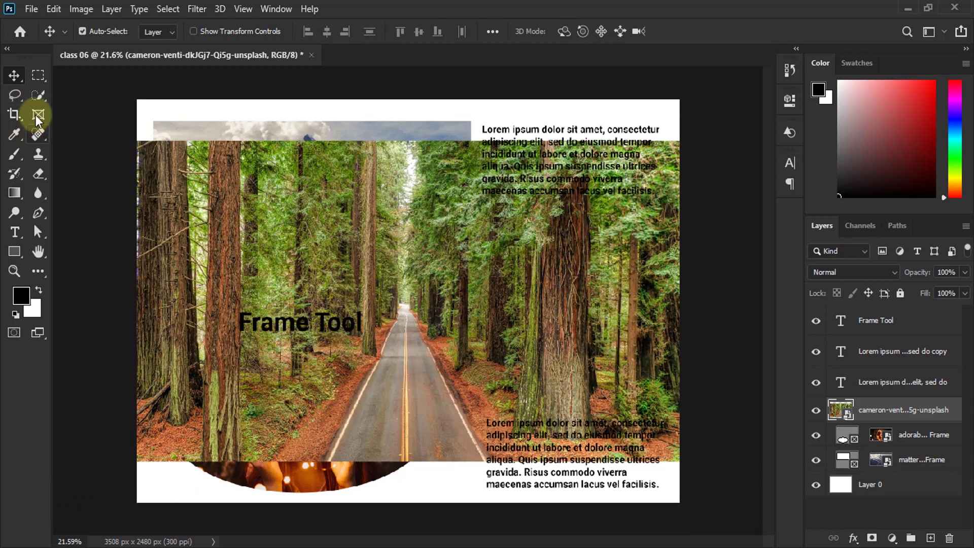
click(39, 121)
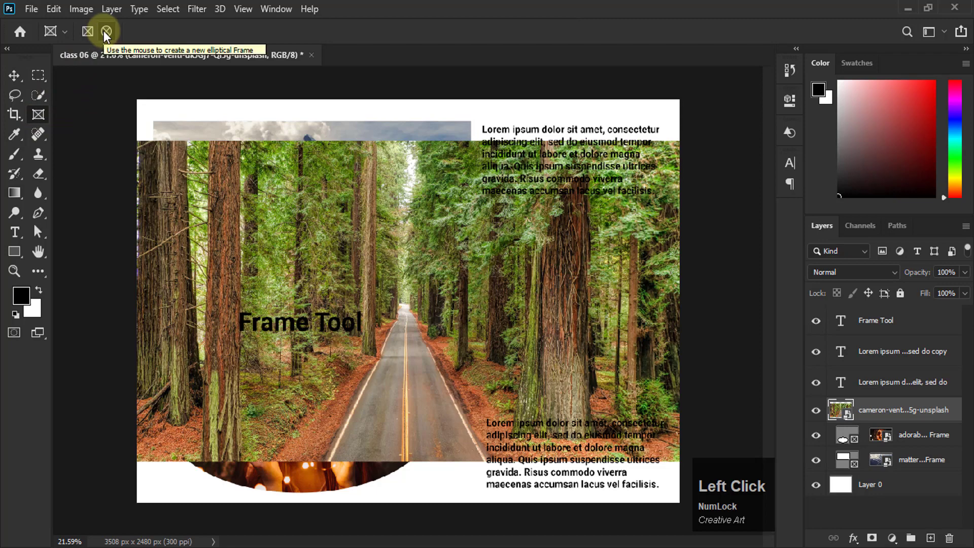
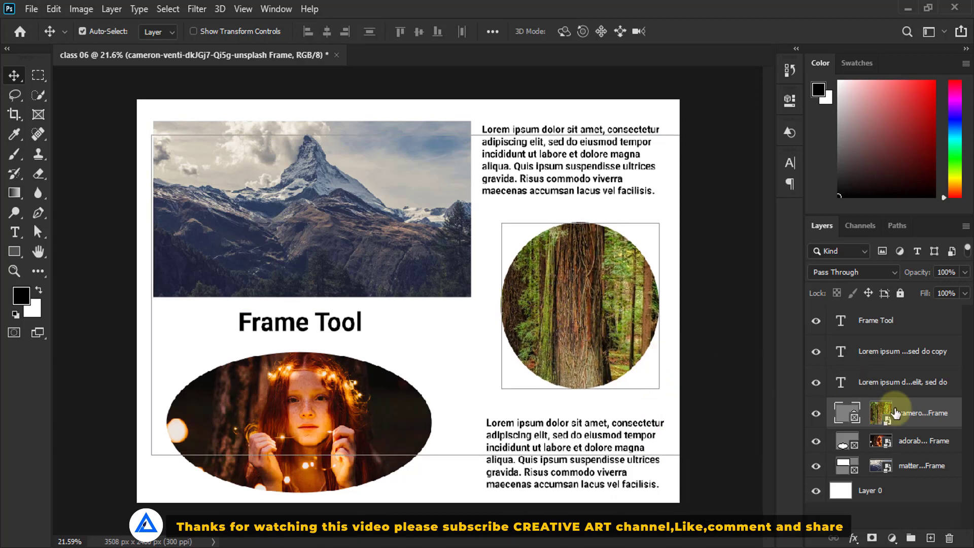
click(892, 410)
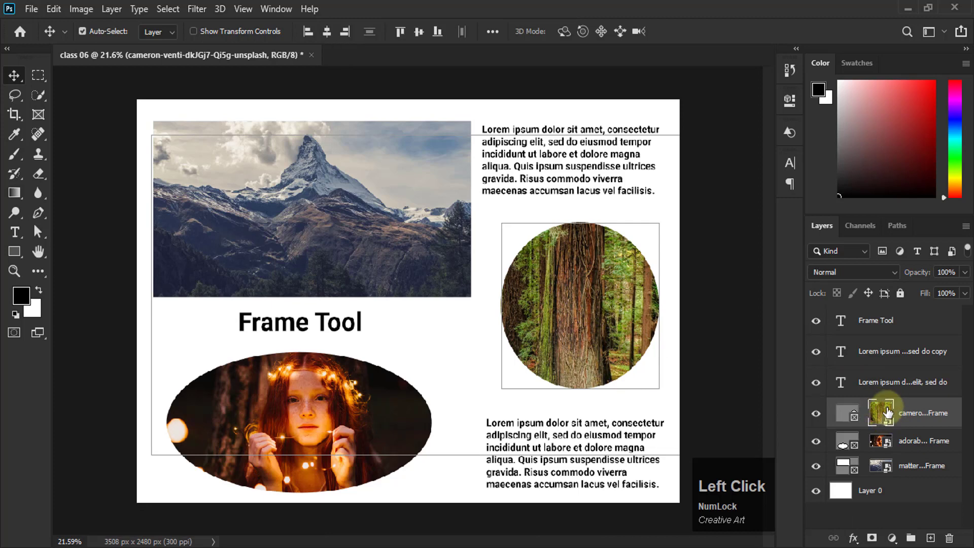
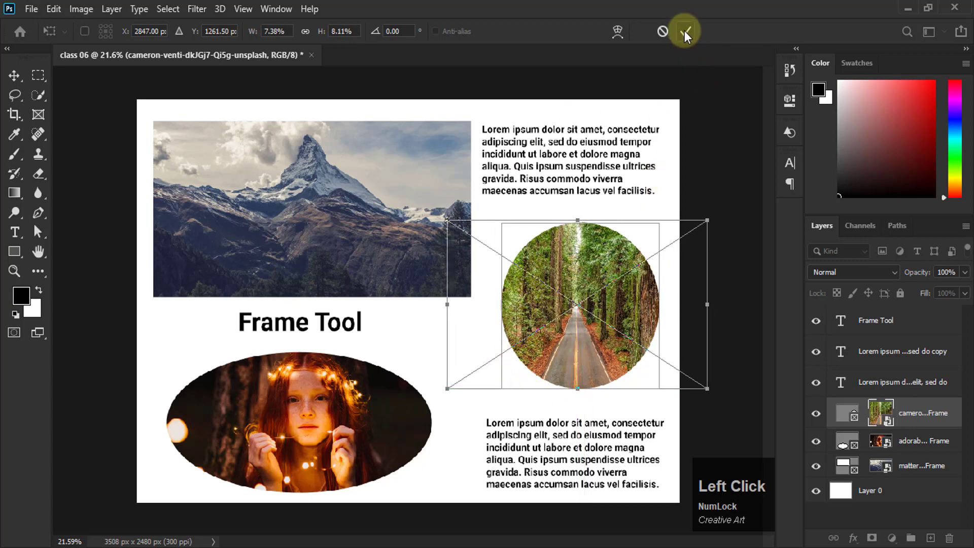
click(688, 36)
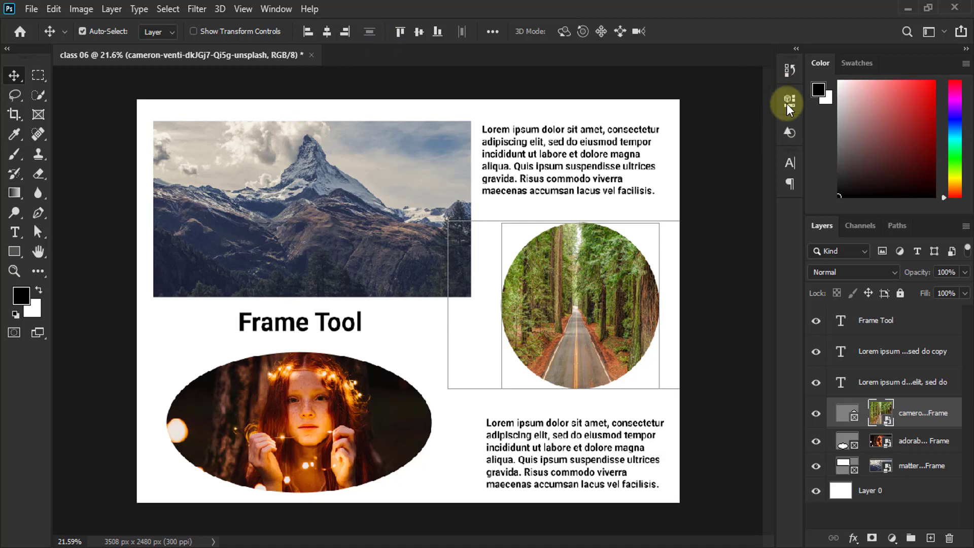
Step: Show the Properties panel for the forest photo's contents and its circular frame
click(792, 103)
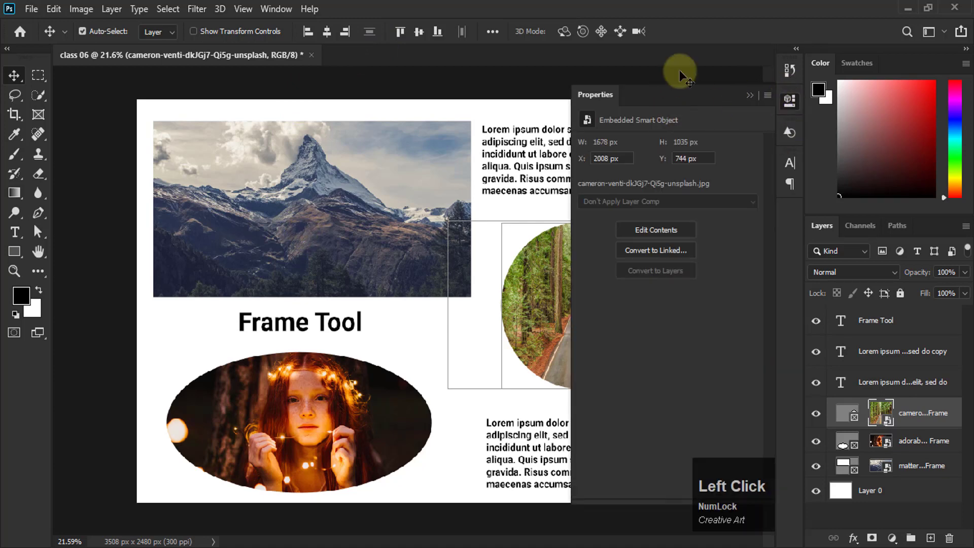
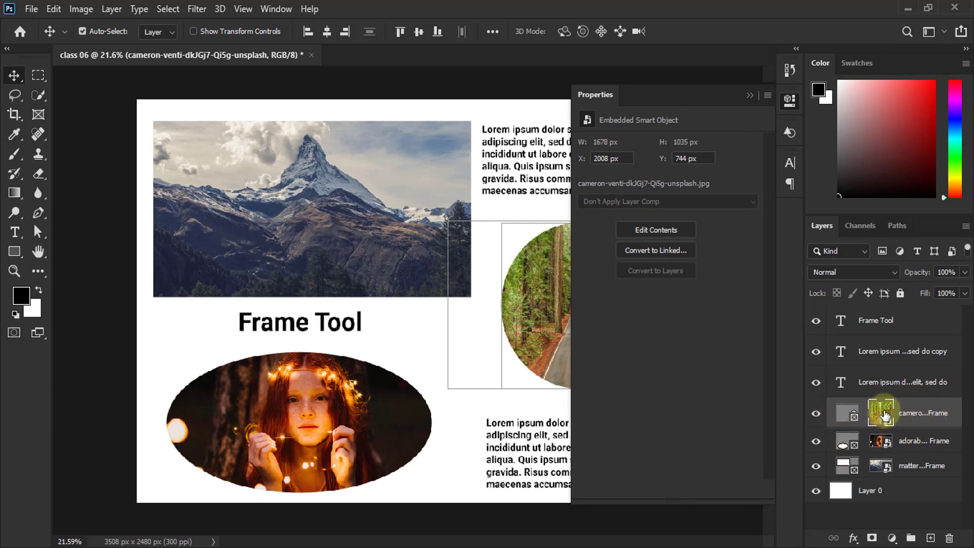
click(889, 413)
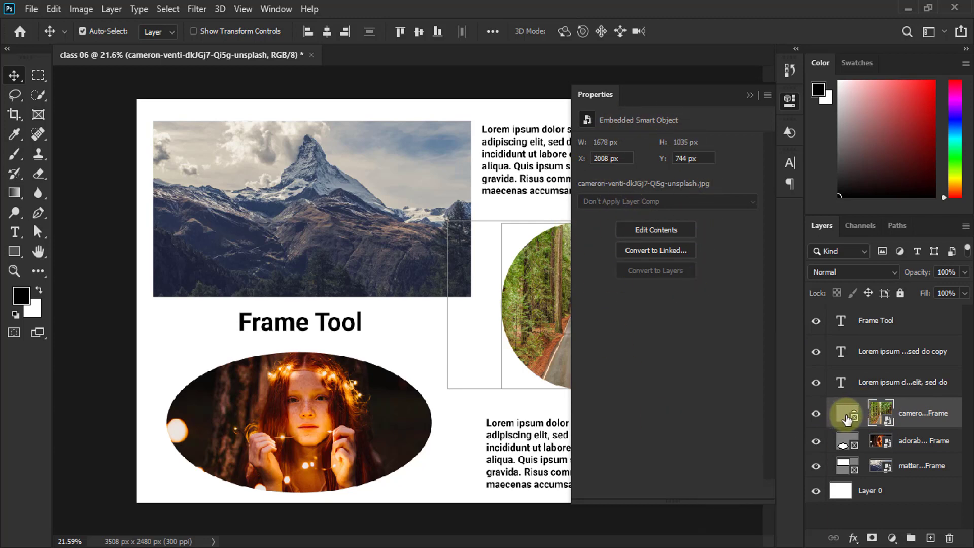
click(850, 419)
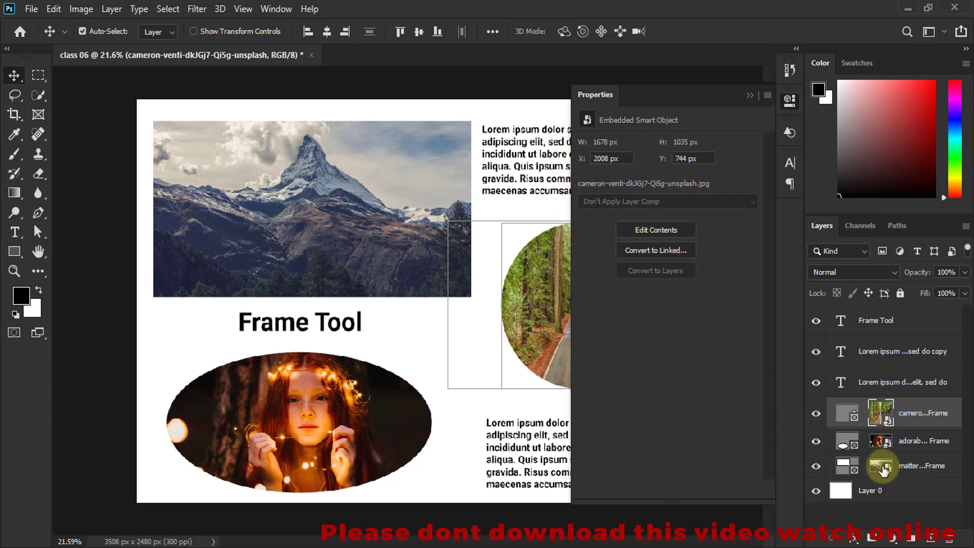
Step: Reposition the Matterhorn photo inside the top frame to 107 by 101 px and review the layout
click(886, 469)
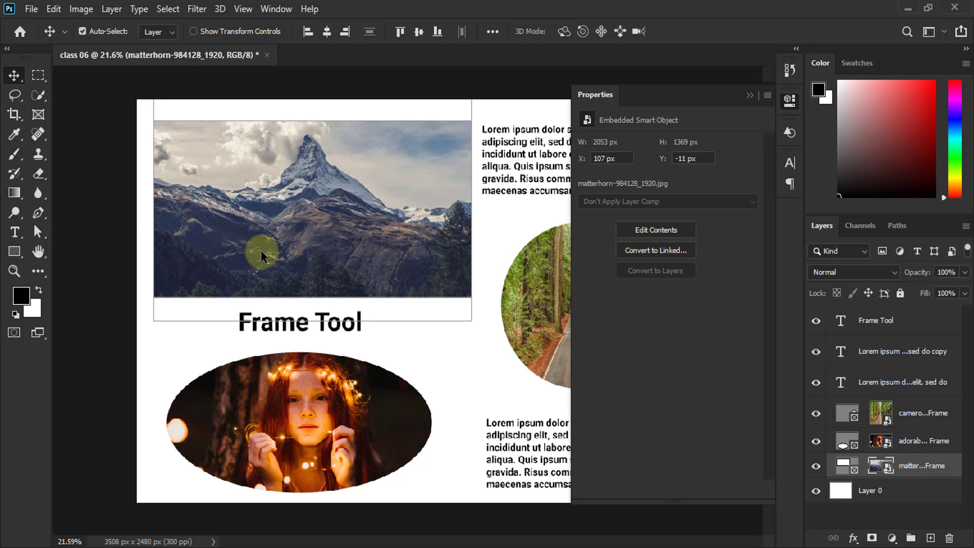
click(380, 252)
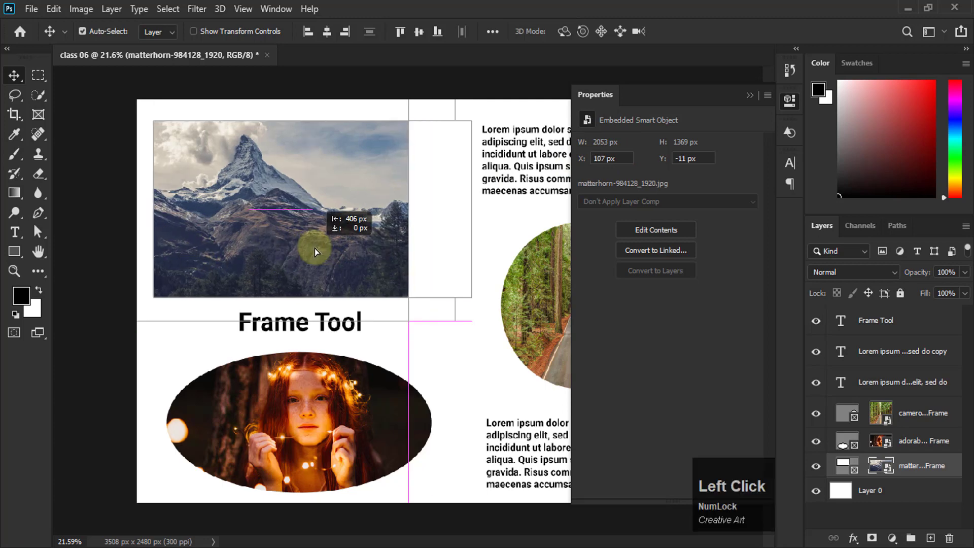
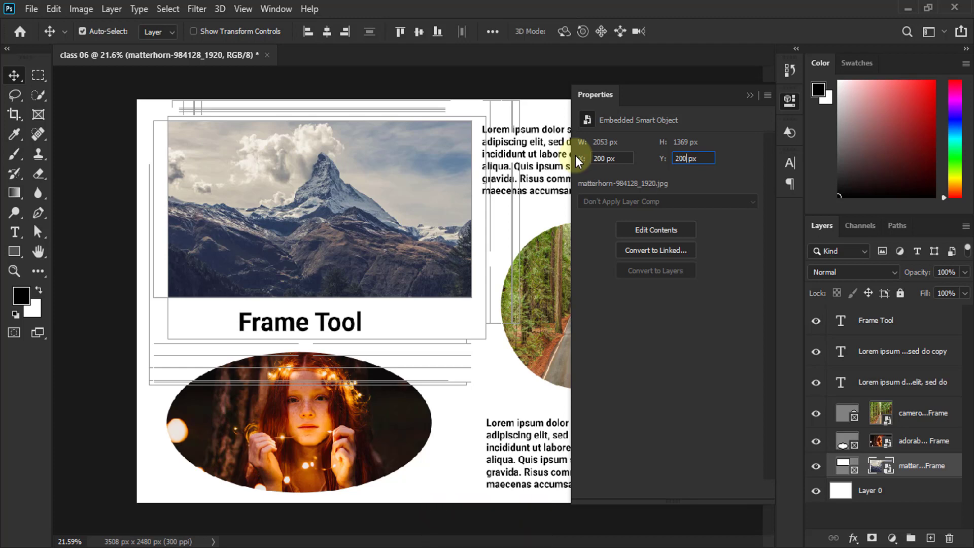
key(alt+Num_Lock)
scroll(down, 3)
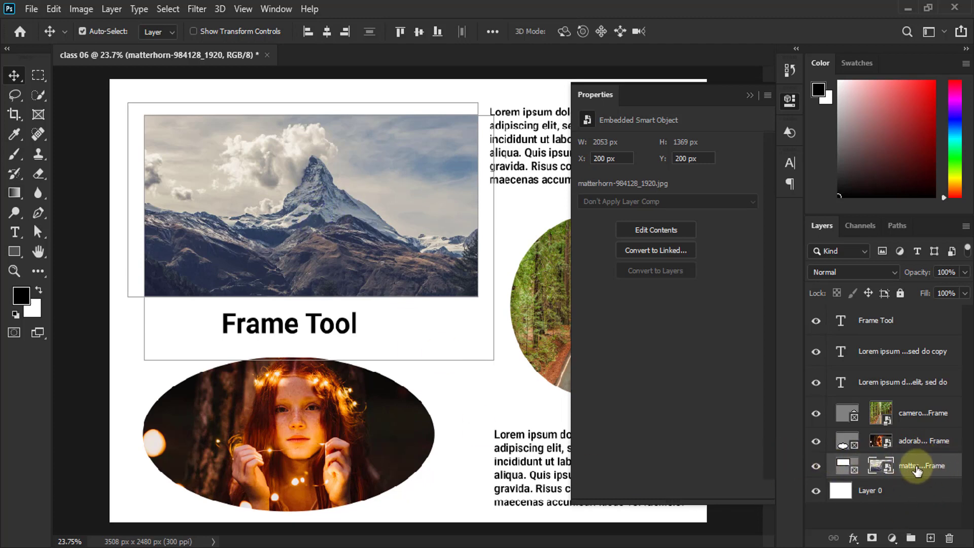
click(885, 469)
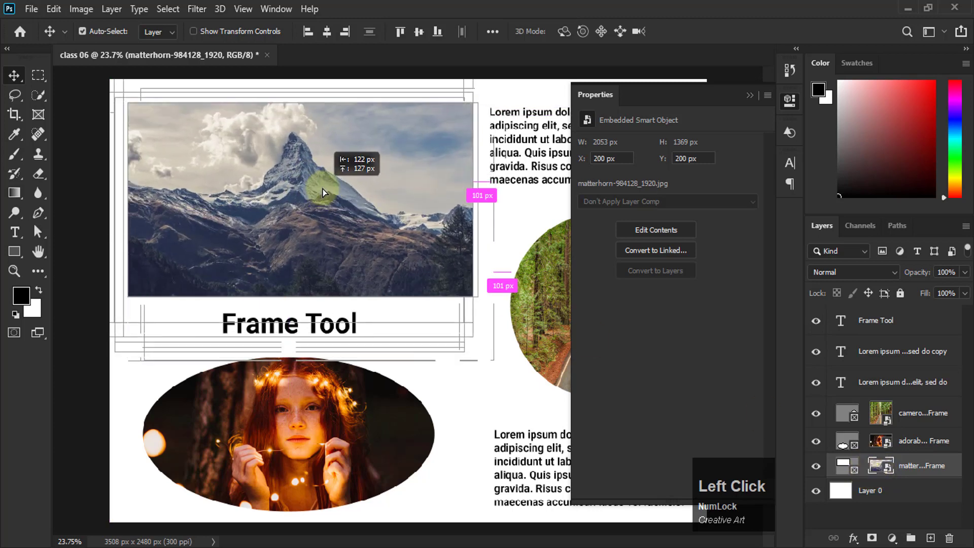
scroll(down, 3)
scroll(up, 3)
scroll(up, 3)
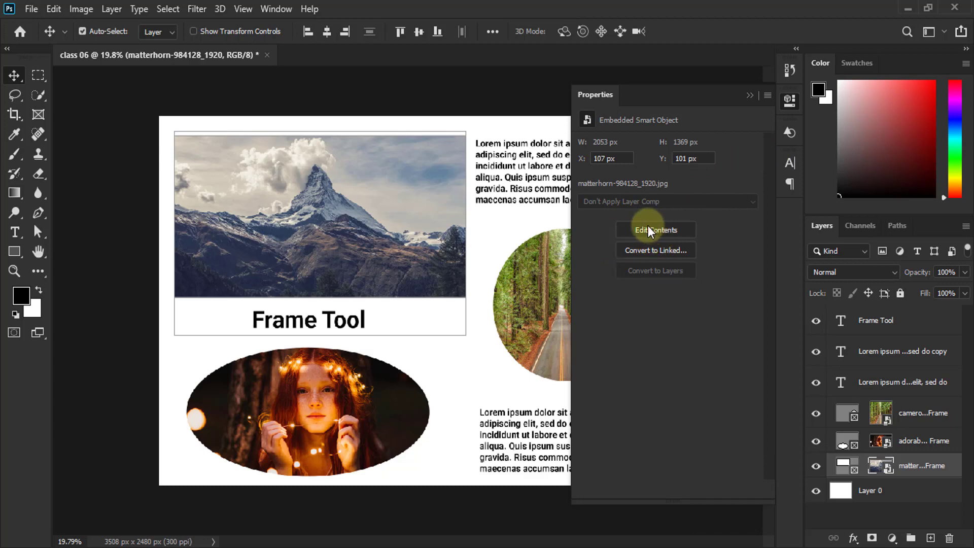
Step: Open the embedded Matterhorn smart object's contents as its own 1920×1280 document
click(666, 238)
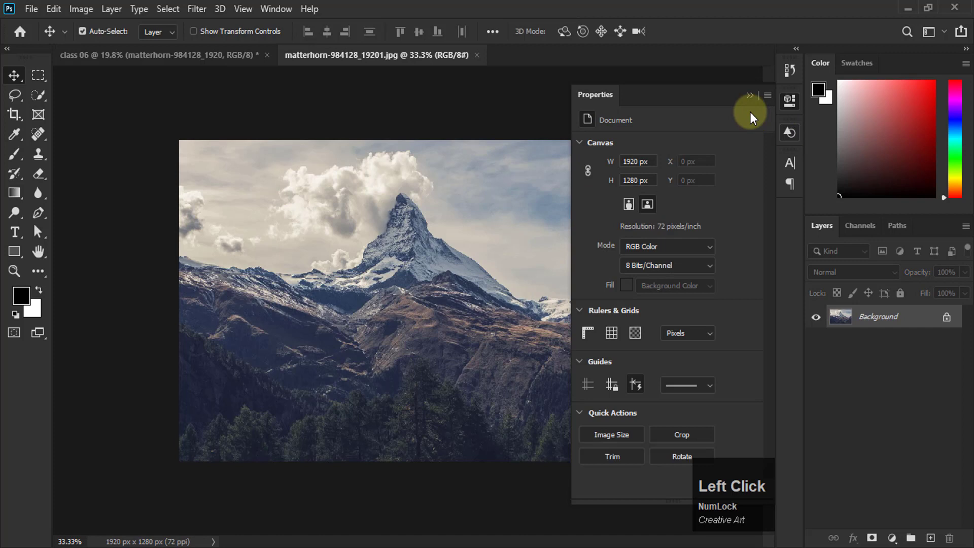
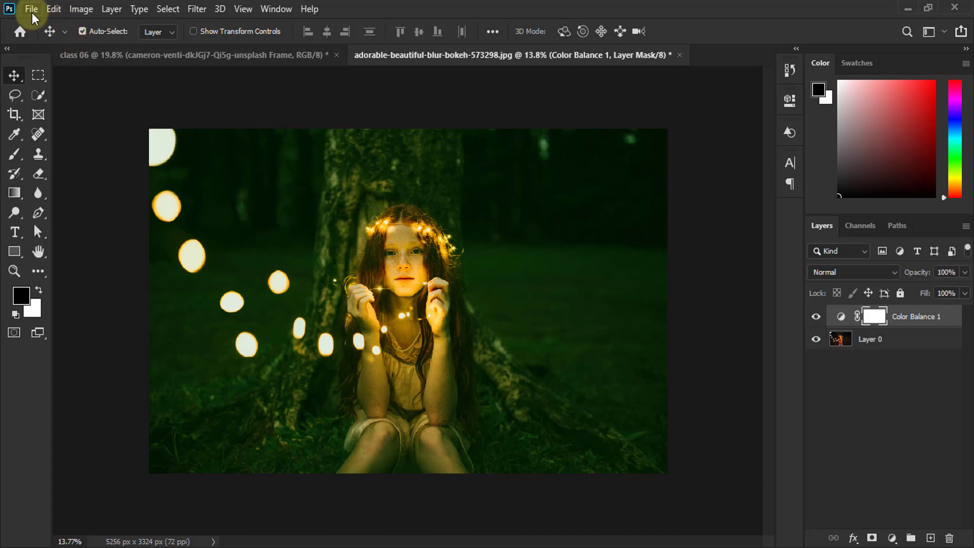
Step: Start Save As and create a new folder named 'link' as the save location
click(34, 14)
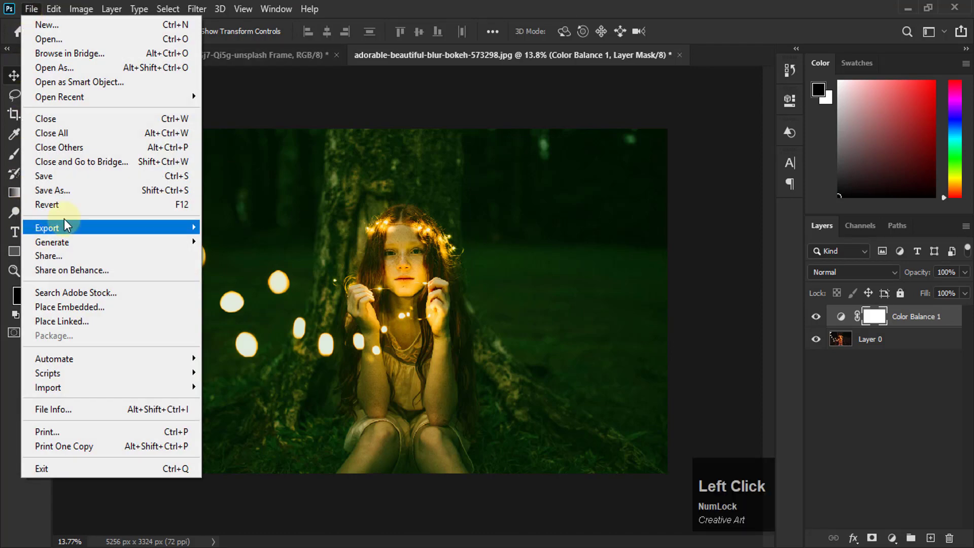
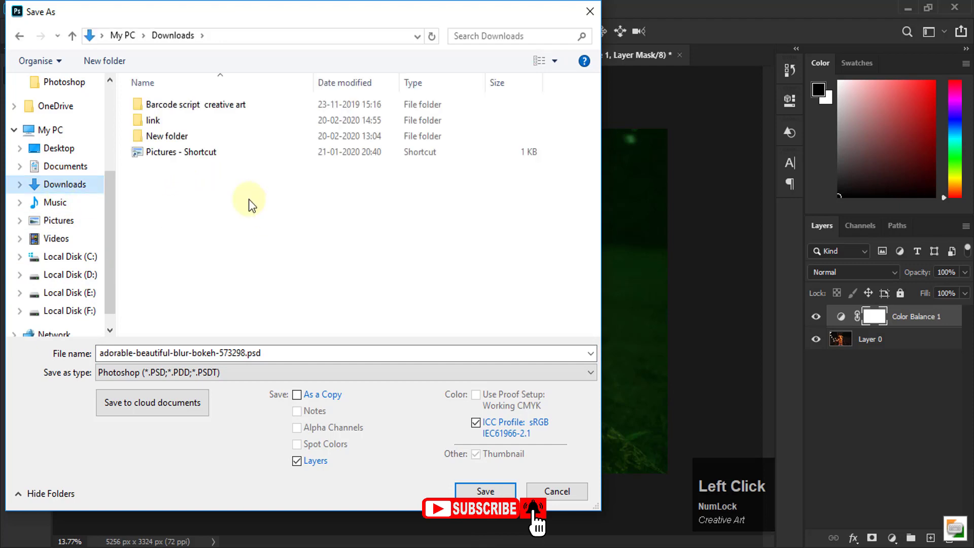
key(Right)
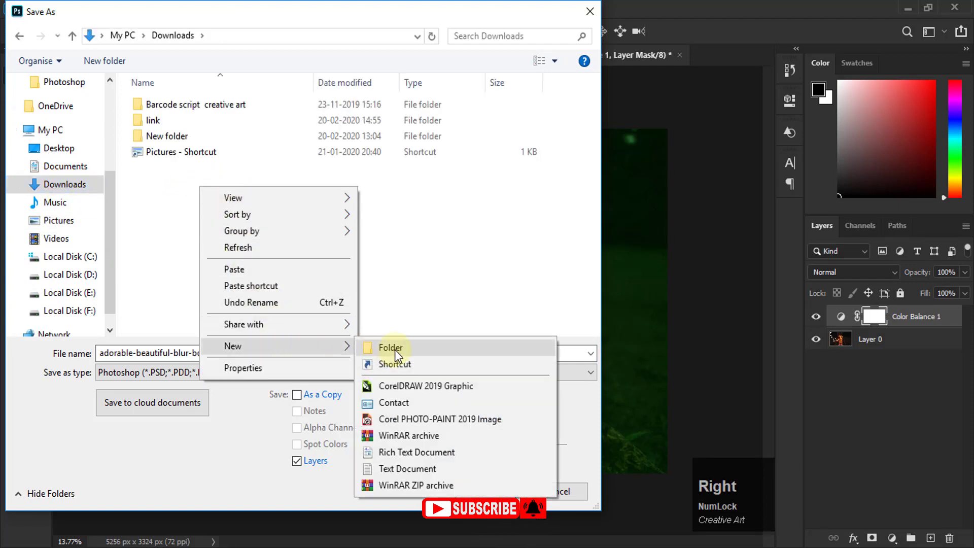
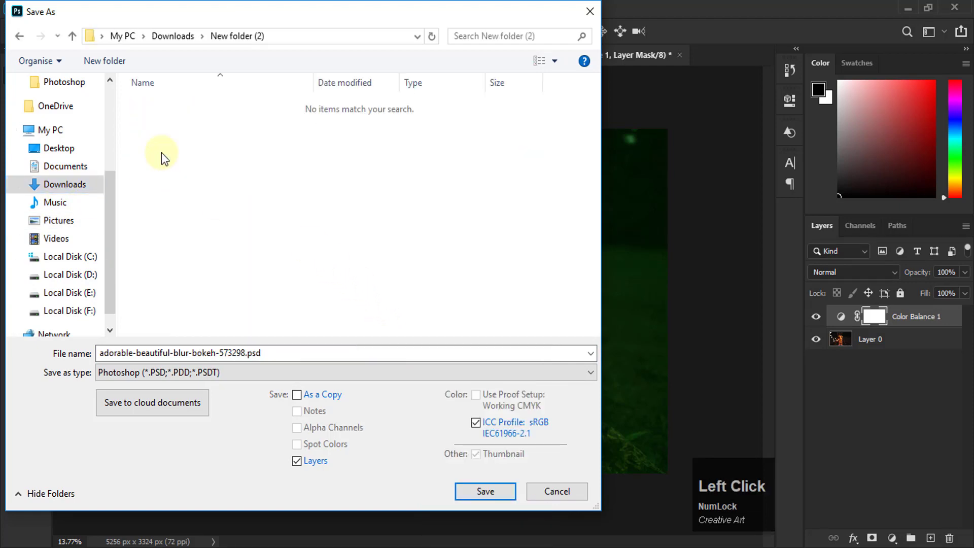
key(Right)
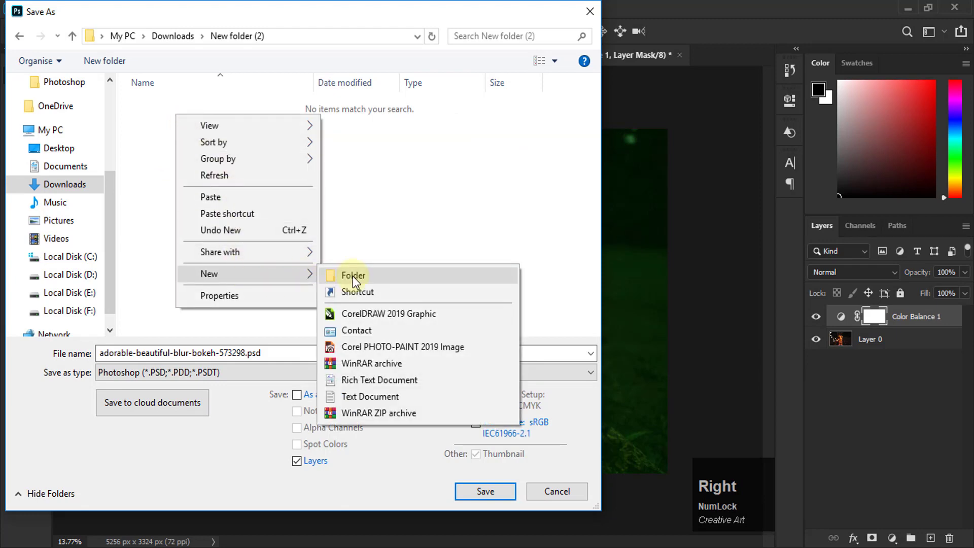
click(356, 281)
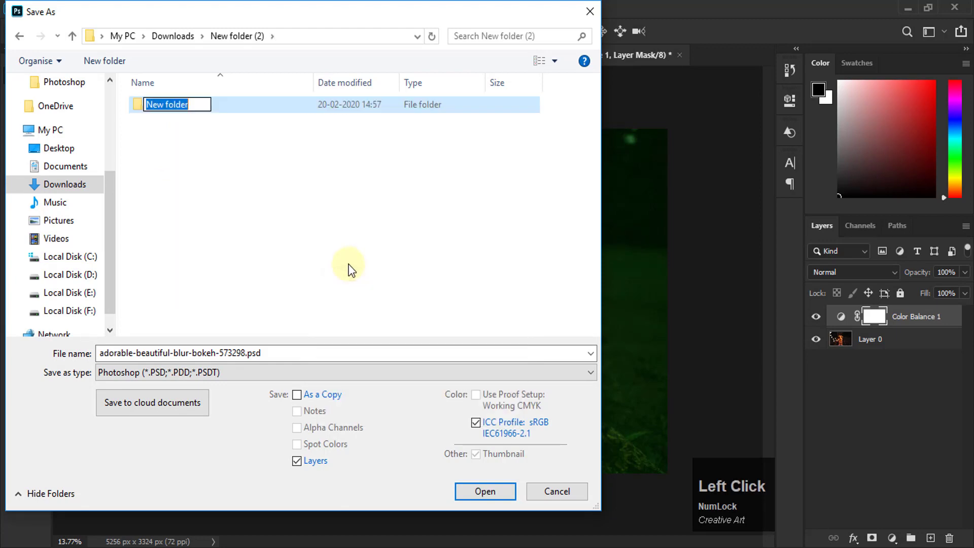
text(link)
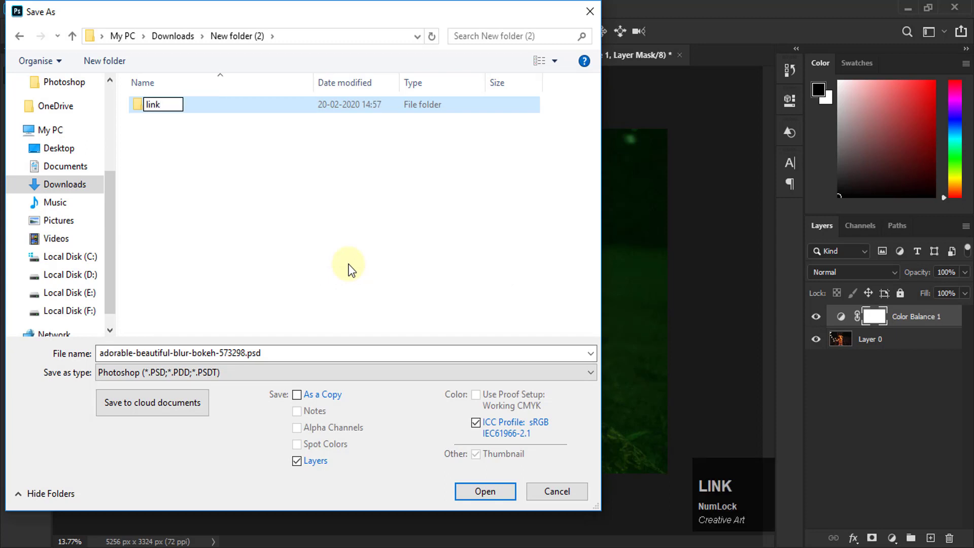
click(234, 187)
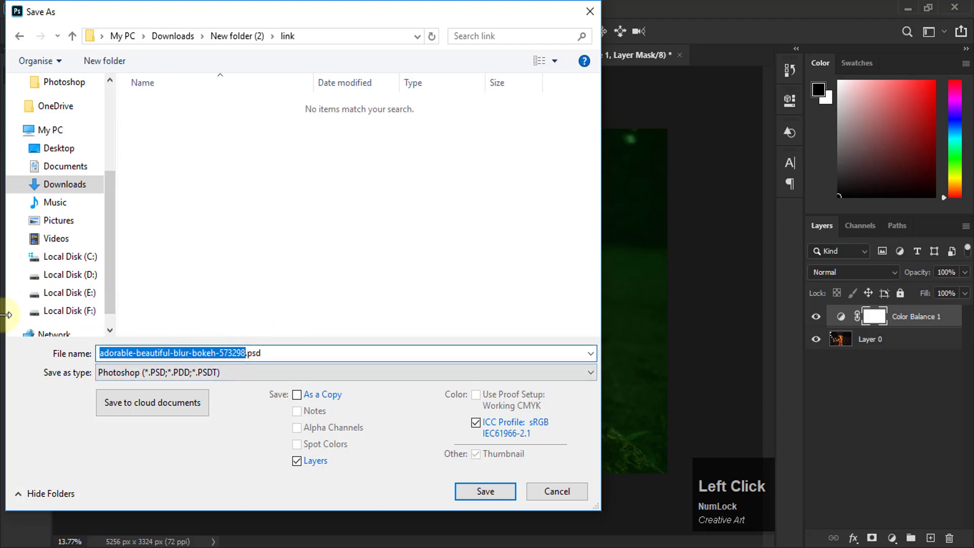
Step: Save the green-tinted girl photo as 'my image.psd' inside the link folder
text(my)
key(space)
text(ima)
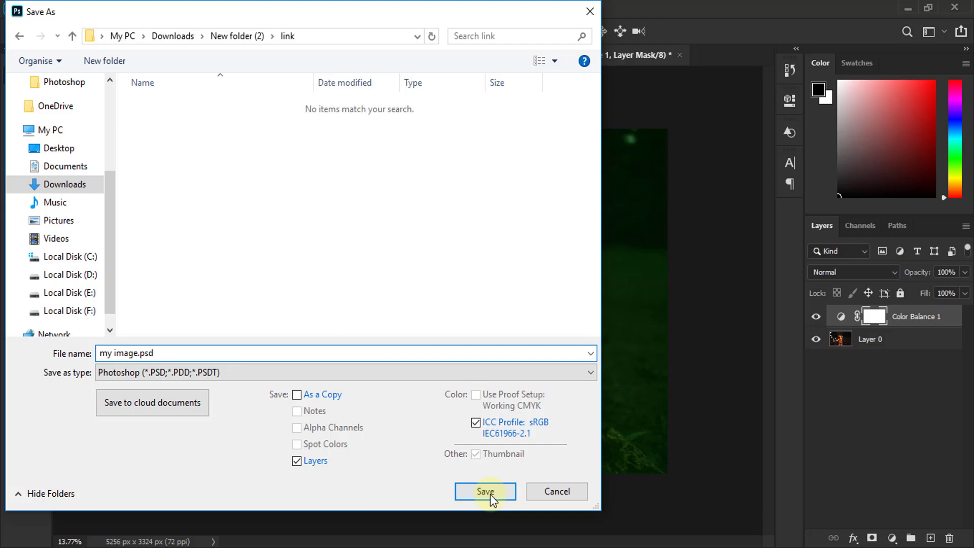
click(494, 499)
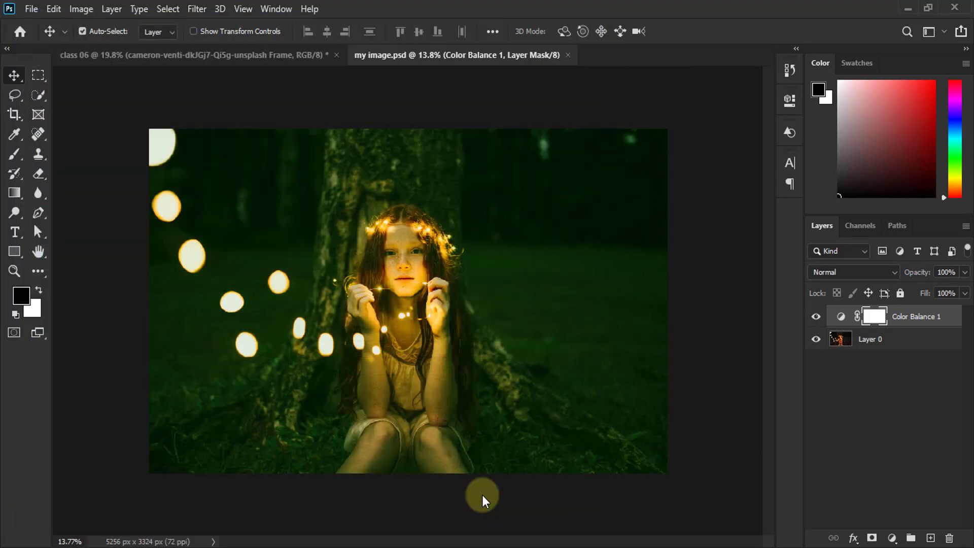
Step: Close my image.psd and select the mountain Frame layer in the class 06 layout
click(572, 57)
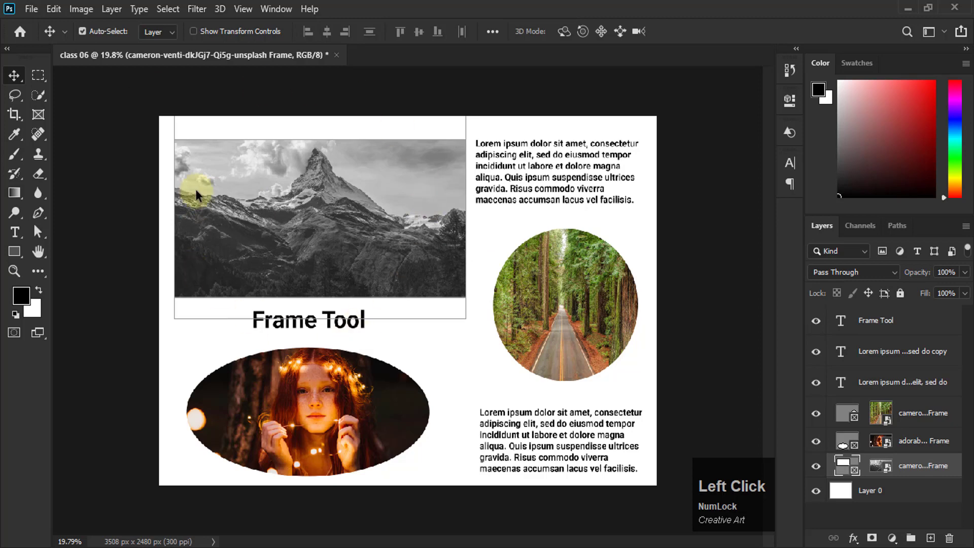
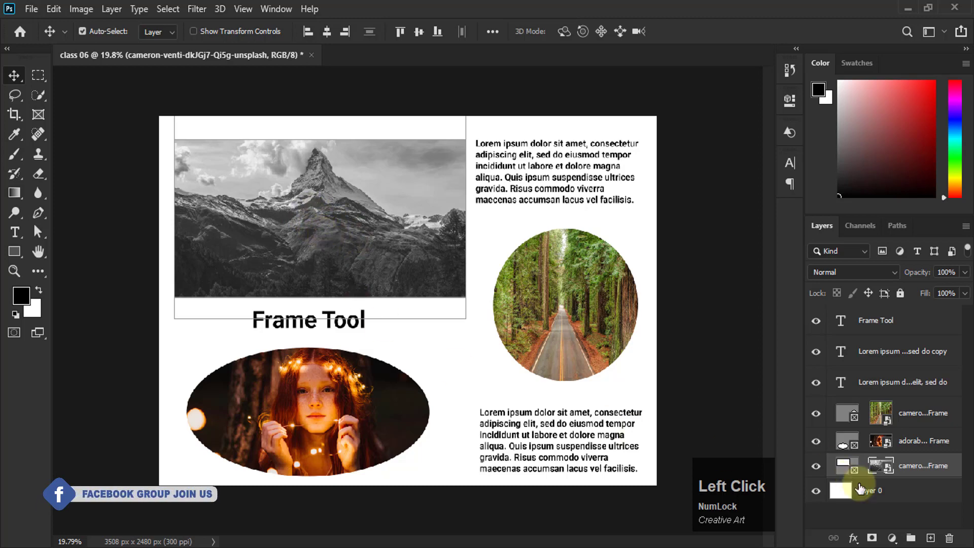
click(849, 468)
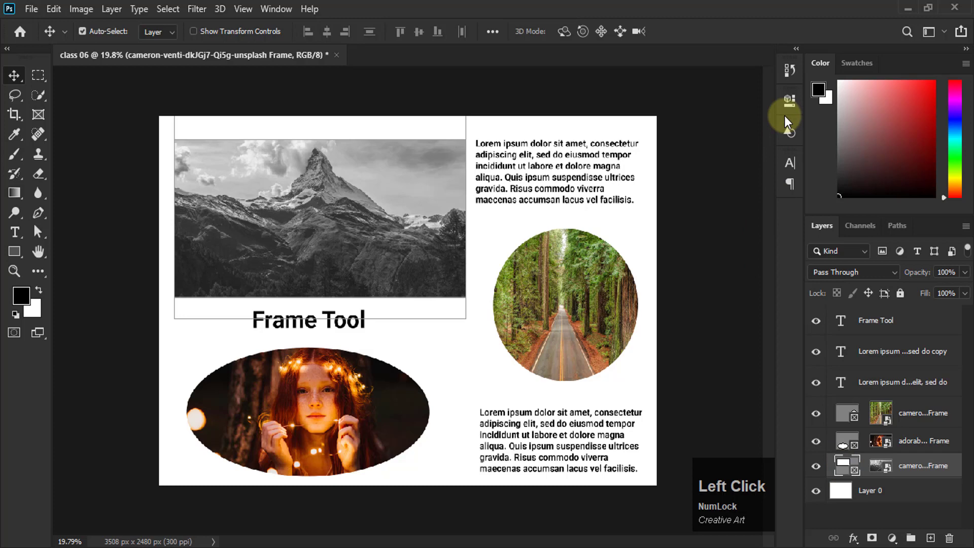
Step: Fill the top frame from local disk with my image.psd from the link folder
click(793, 100)
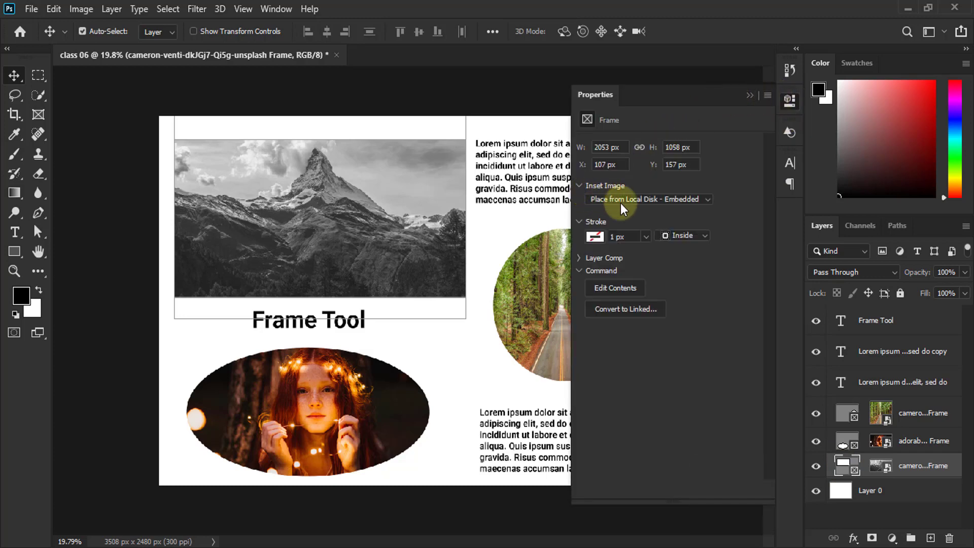
click(688, 204)
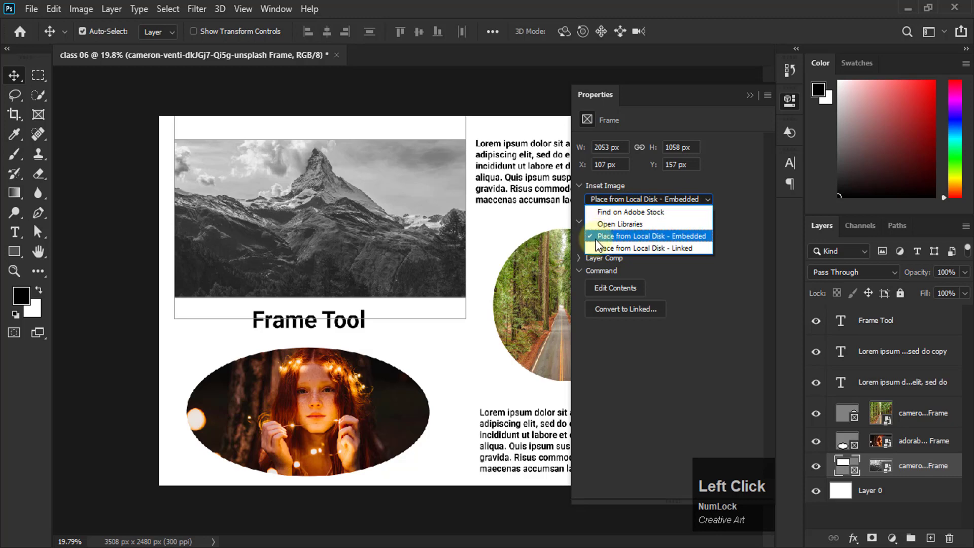
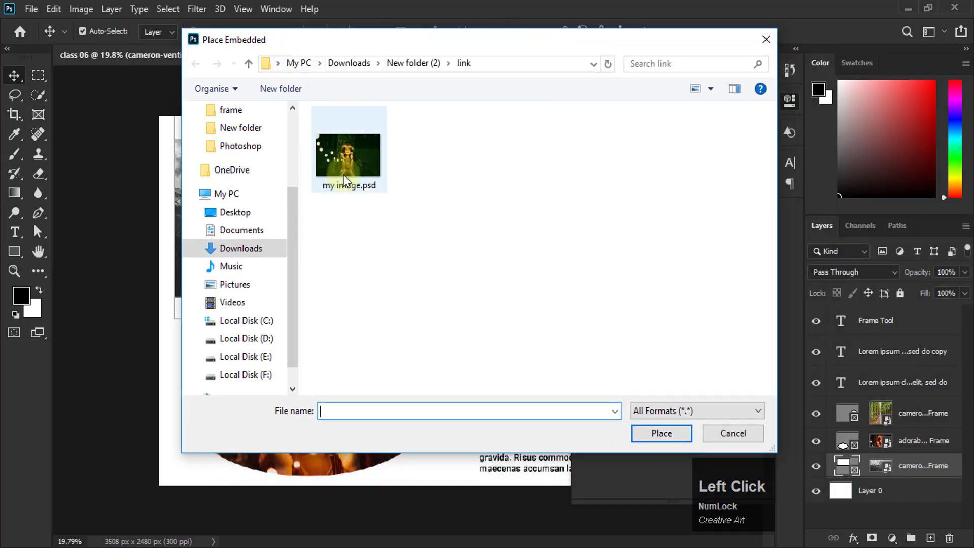
click(346, 158)
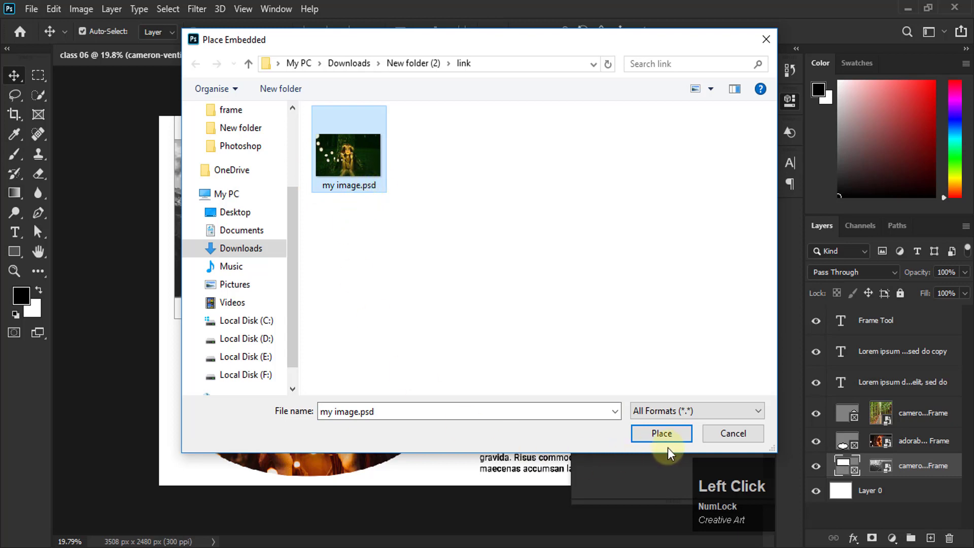
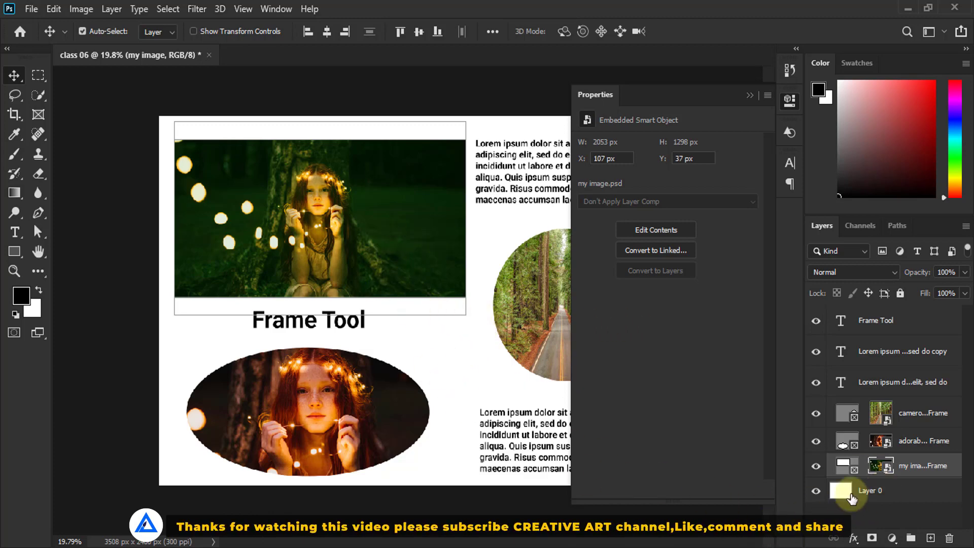
Step: Set the frame's Inset Image to Place from Local Disk - Linked and retint the girl photo magenta
click(849, 465)
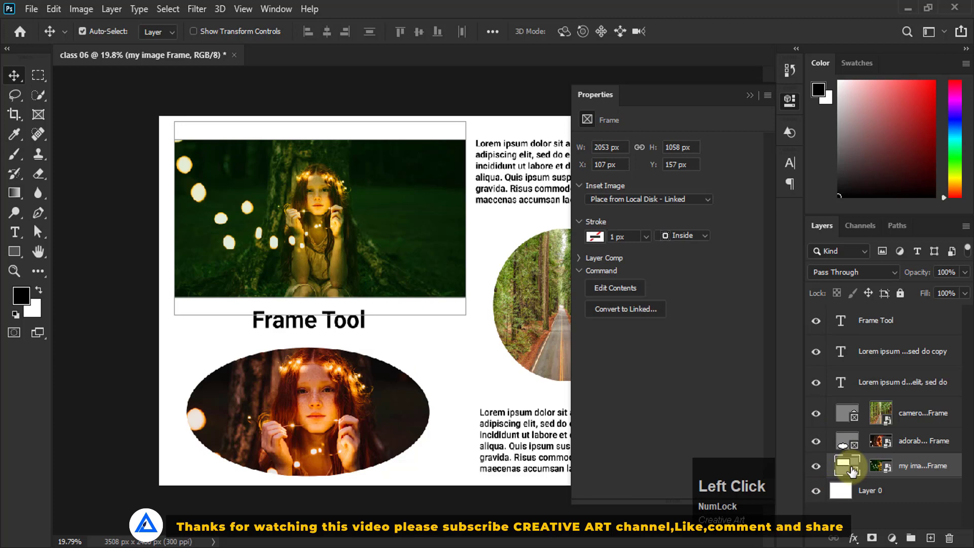
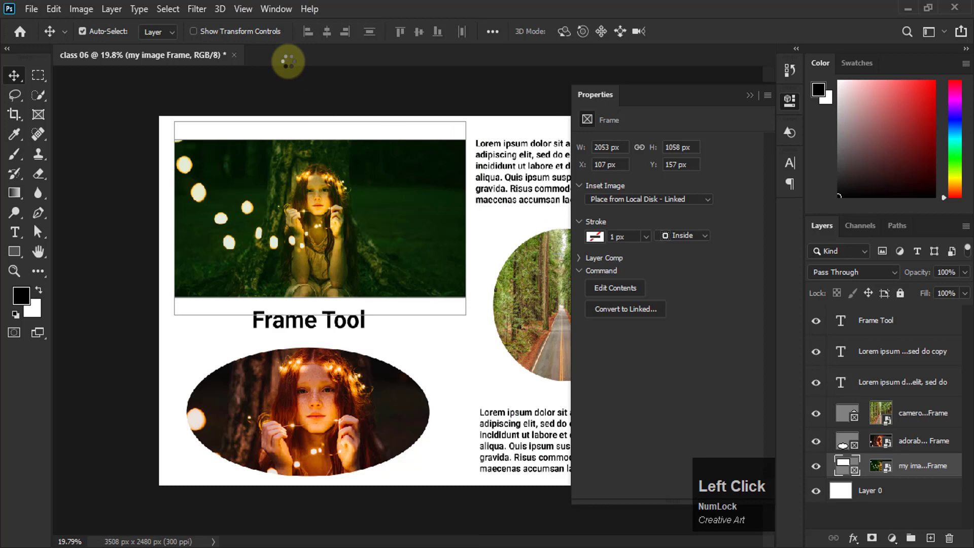
click(755, 99)
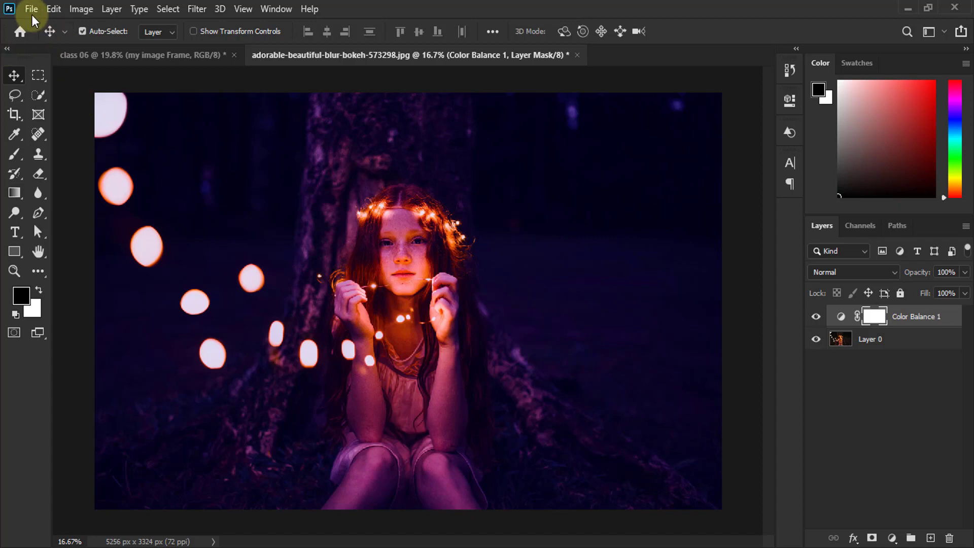
Step: Save the purple-toned photo as 'my 02 image.psd' in the link folder
click(35, 16)
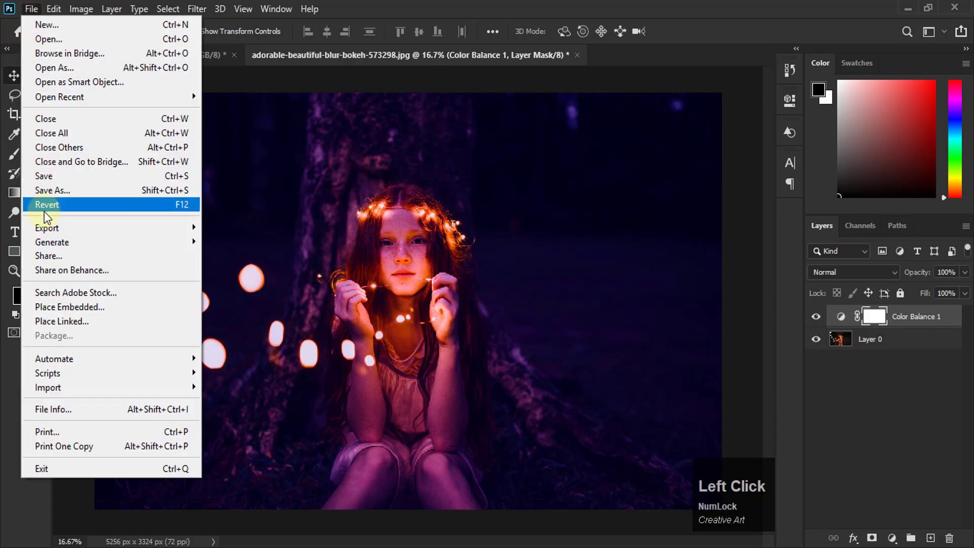
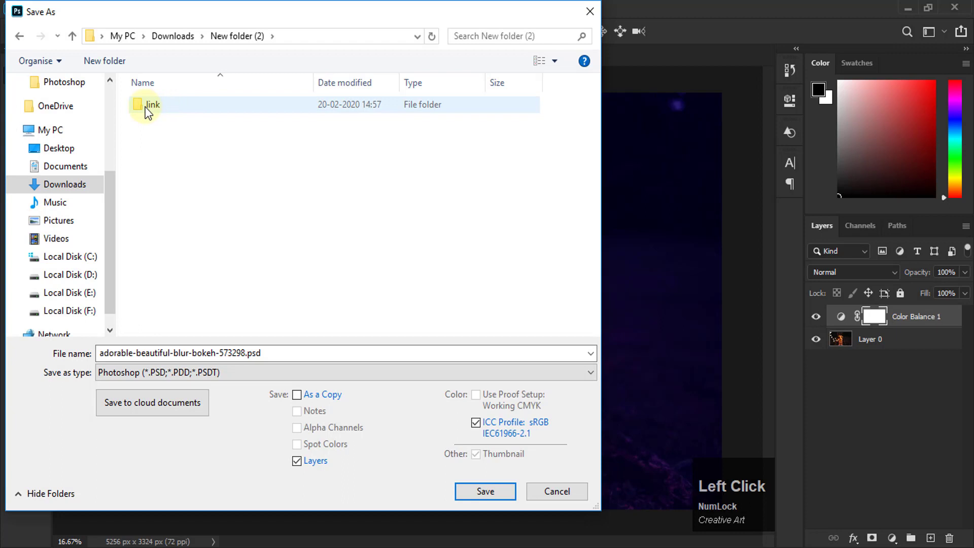
click(161, 113)
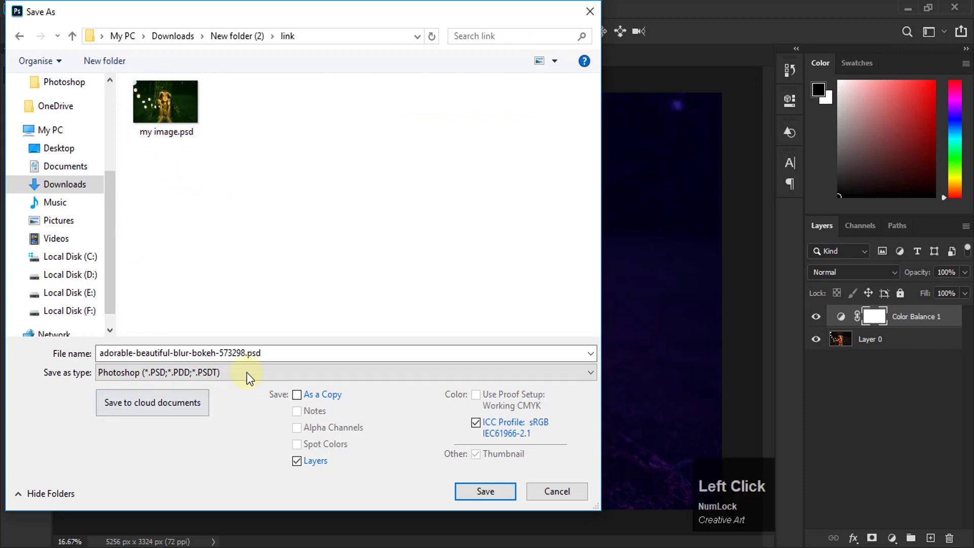
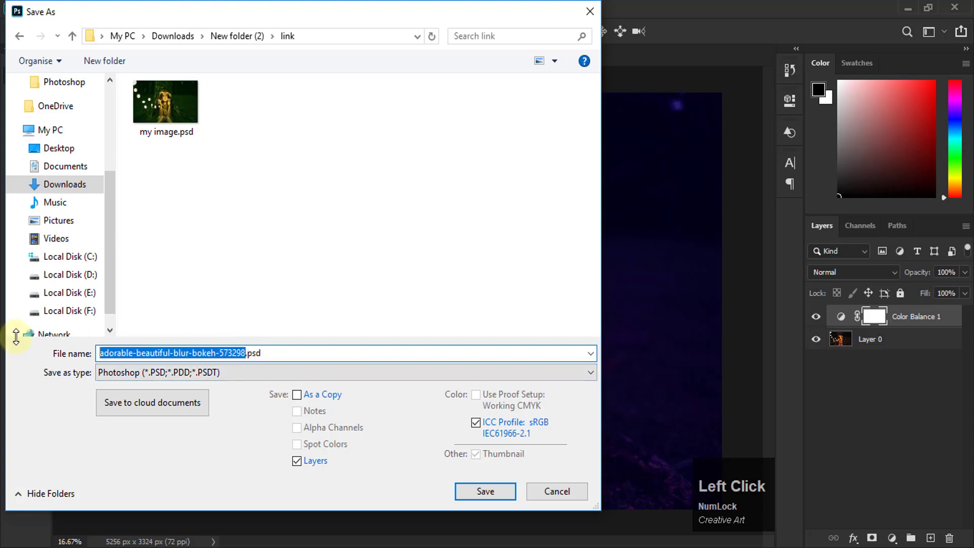
text(my)
key(space)
key(space)
text(ima)
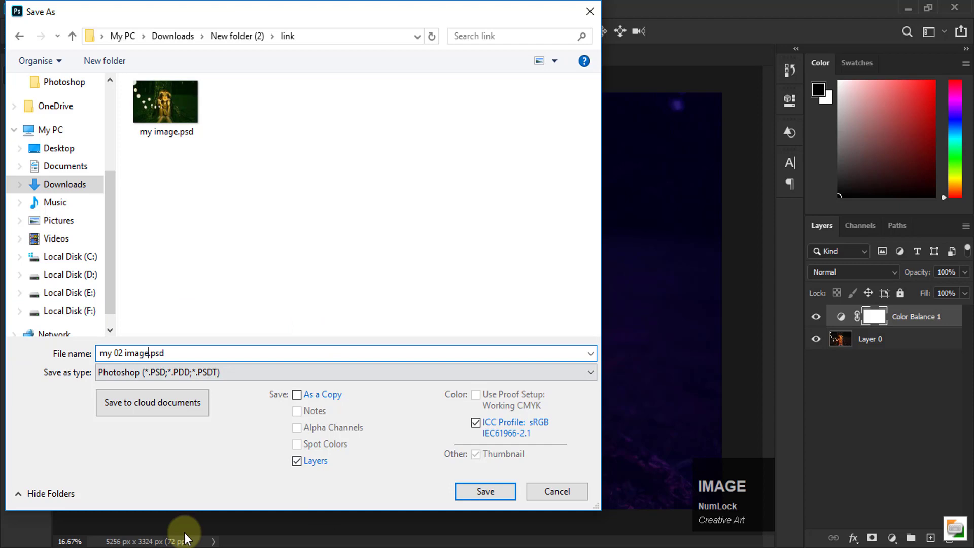
click(501, 501)
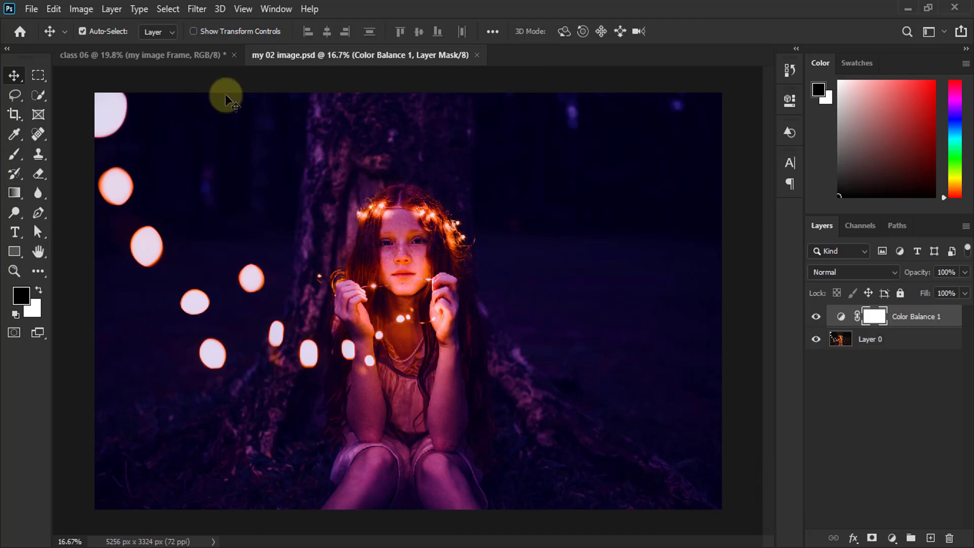
Step: Place my 02 image.psd into the class 06 rectangular frame as a linked image from disk
click(179, 59)
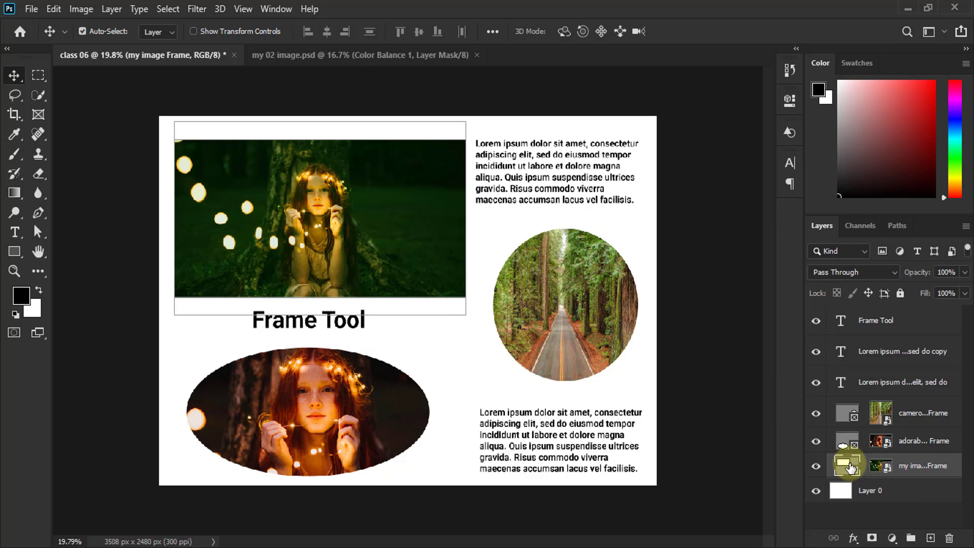
click(855, 467)
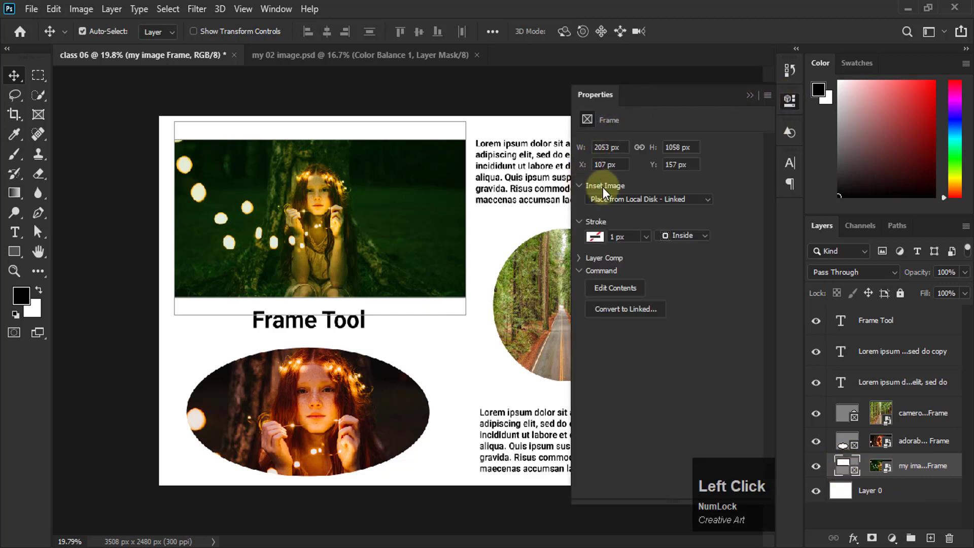
click(628, 204)
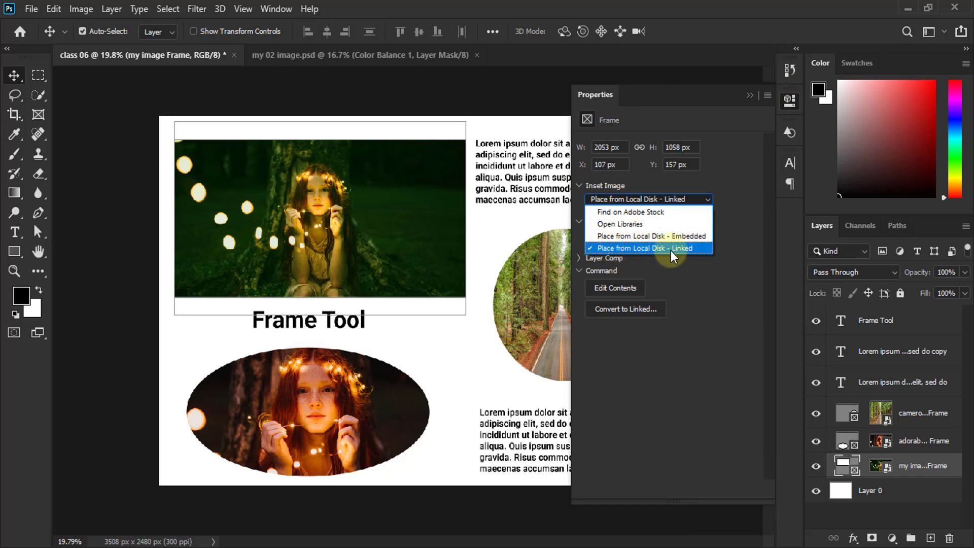
click(664, 254)
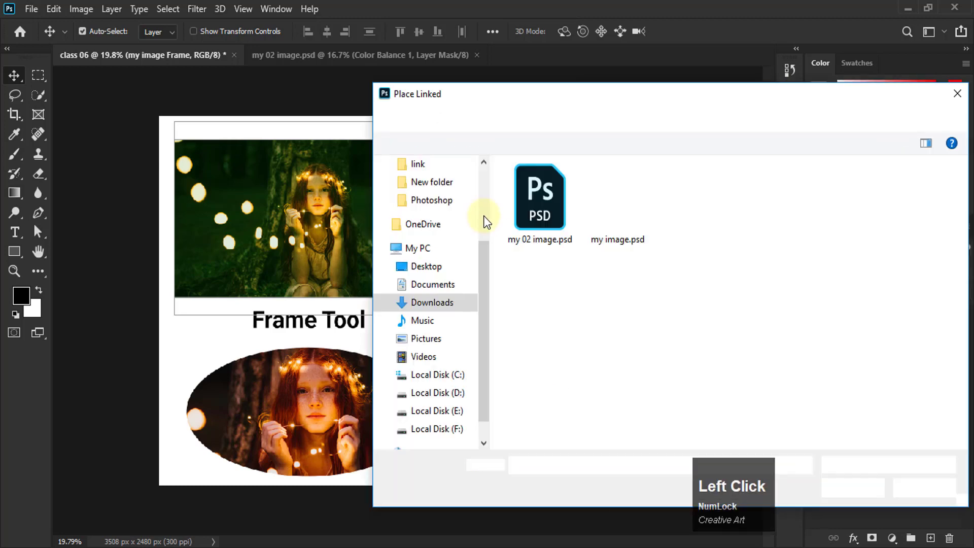
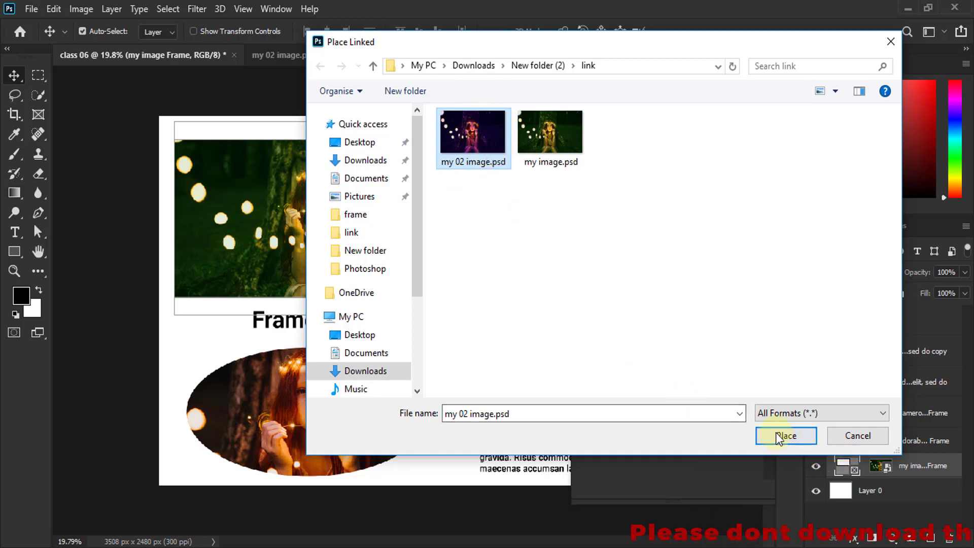
click(796, 442)
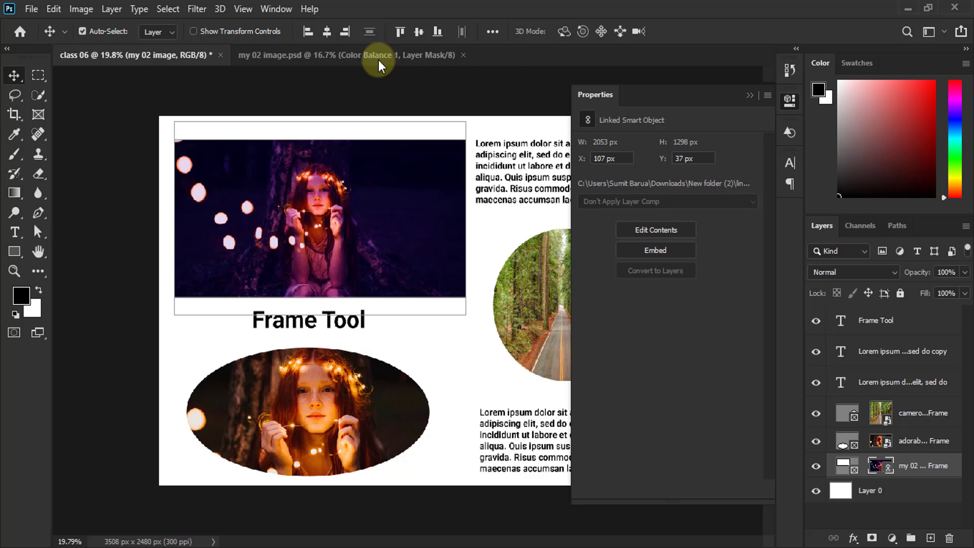
Step: Shift my 02 image's Color Balance midtones toward magenta-red
click(380, 63)
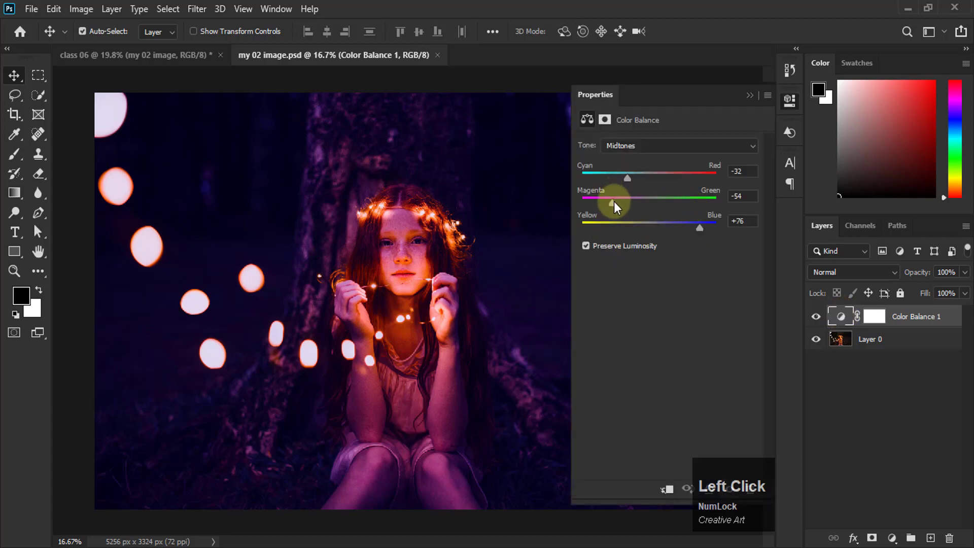
click(590, 202)
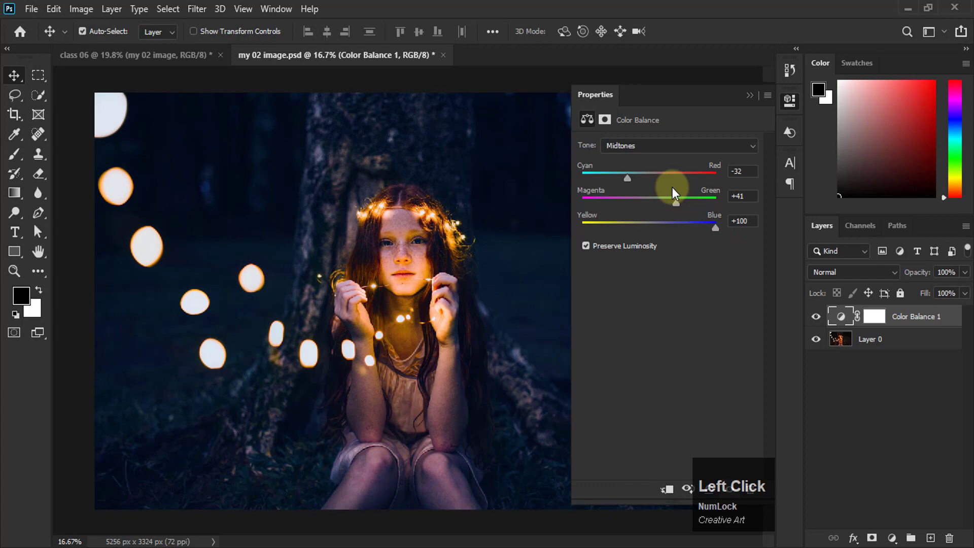
click(610, 180)
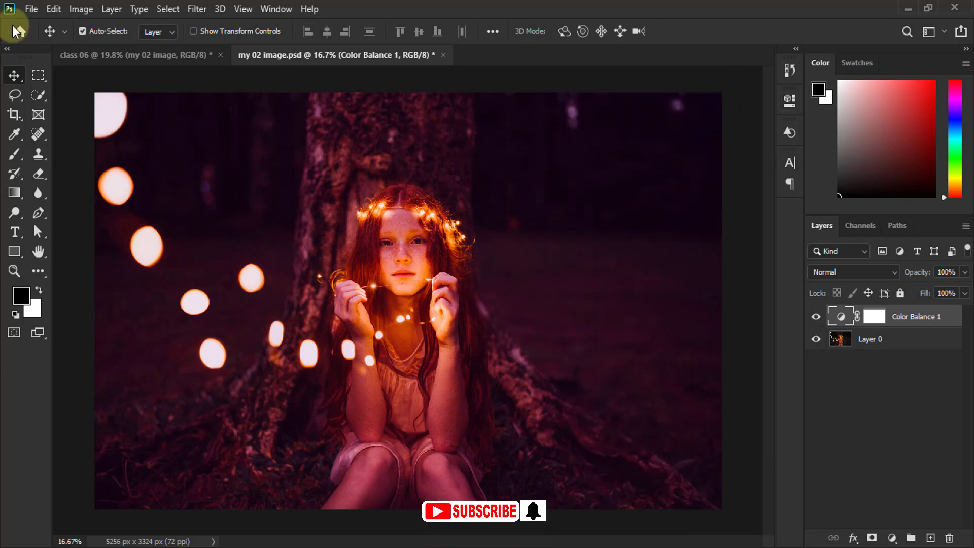
Step: Save the recoloured my 02 image.psd so the class 06 frame shows the update
click(34, 13)
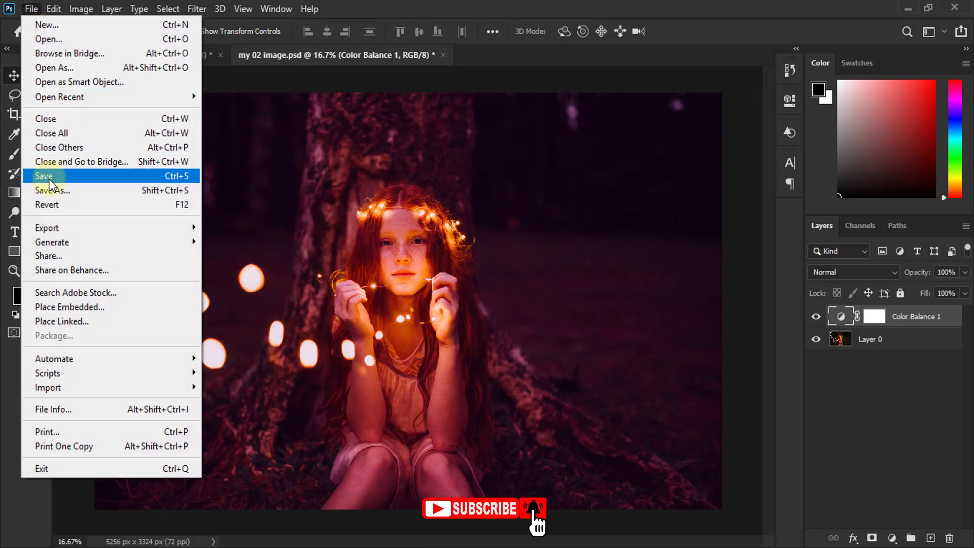
click(53, 184)
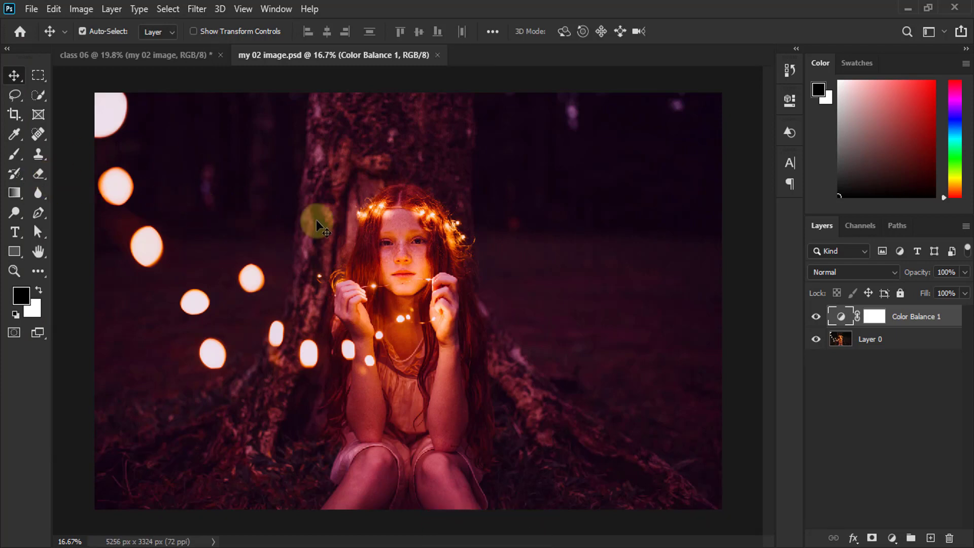
click(151, 54)
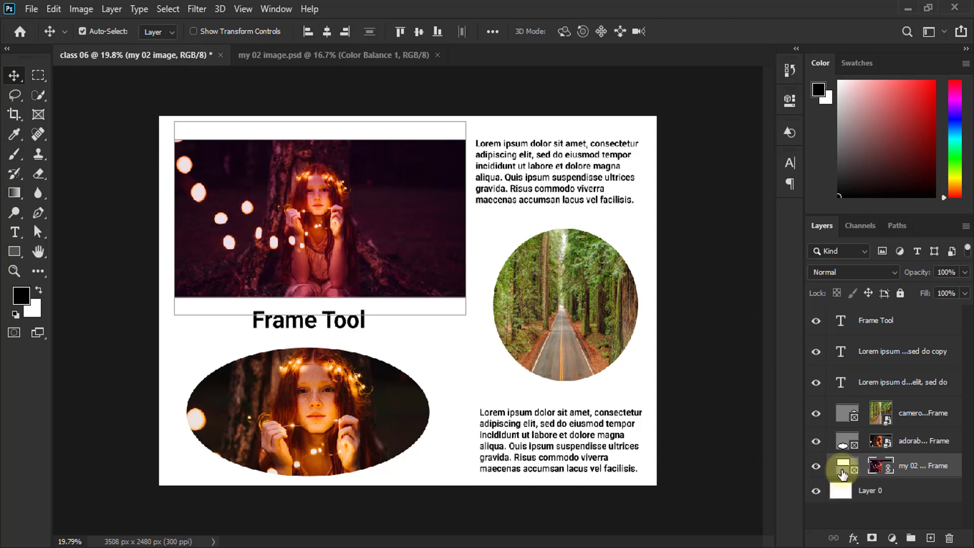
Step: Give the my 02 image frame an orange 51.08 px stroke aligned Inside, then zoom in
click(844, 467)
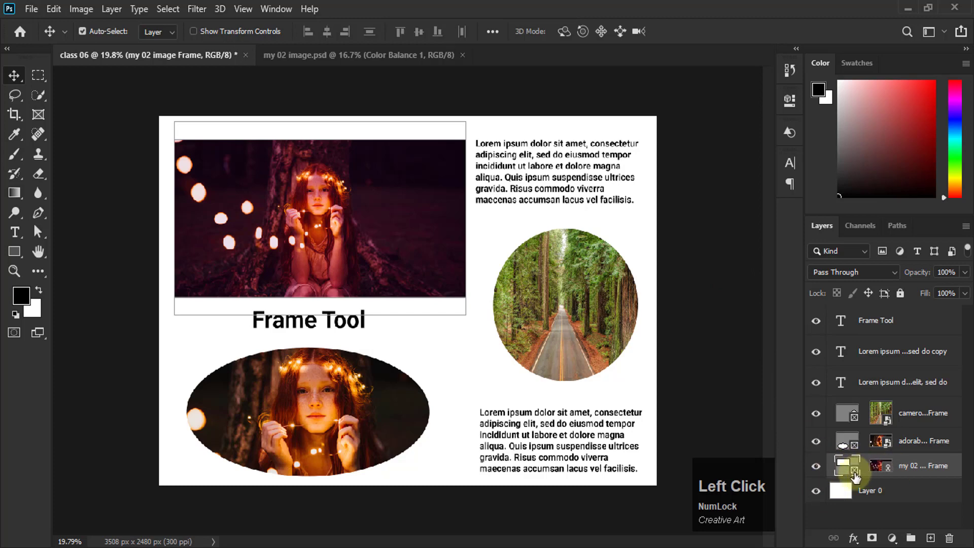
click(796, 106)
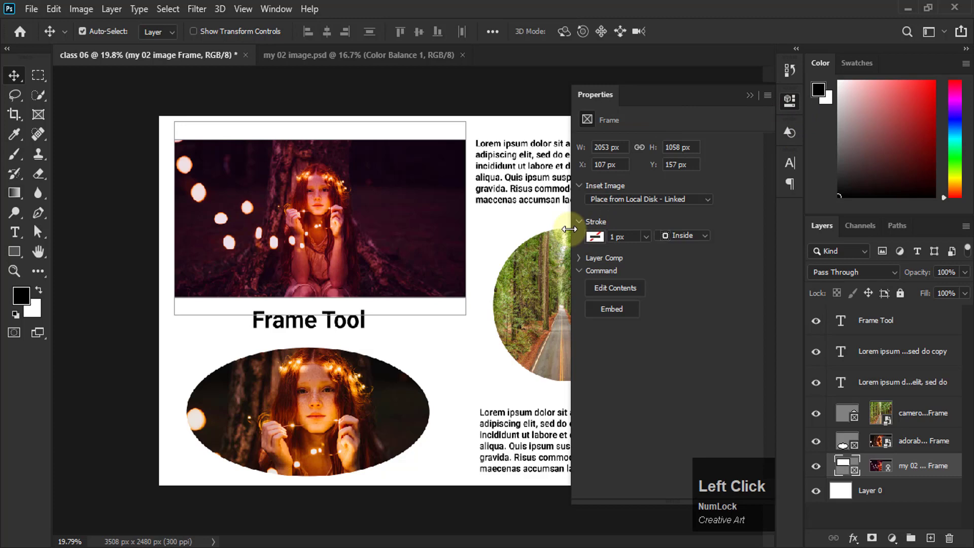
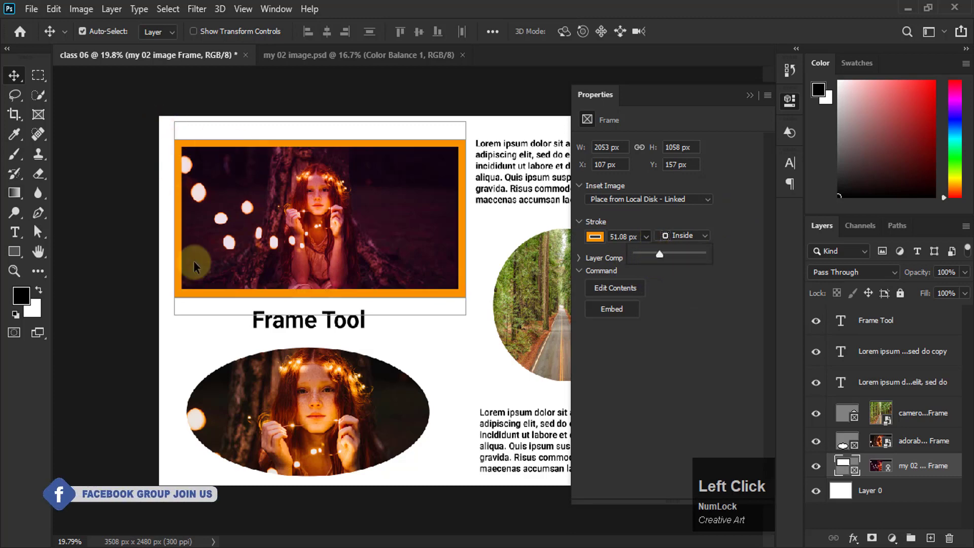
click(737, 207)
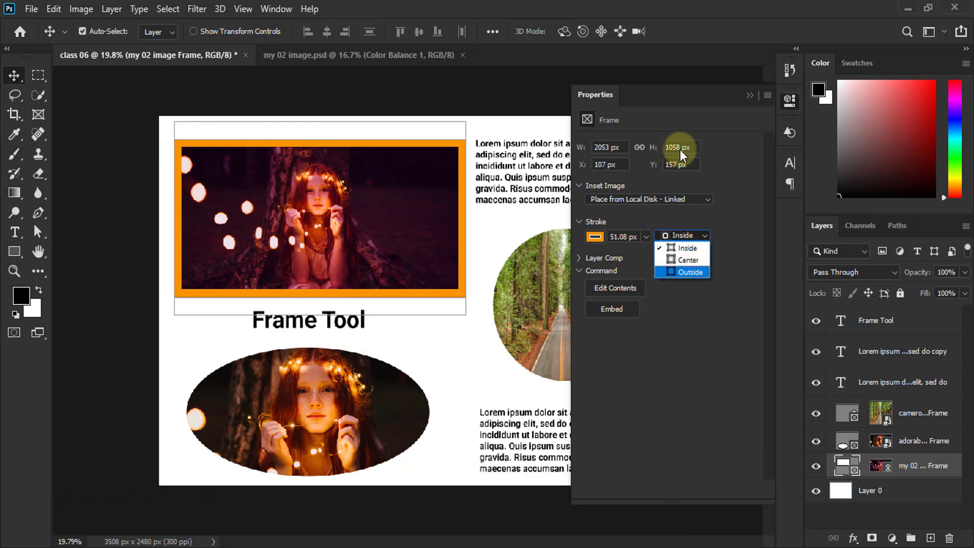
click(708, 144)
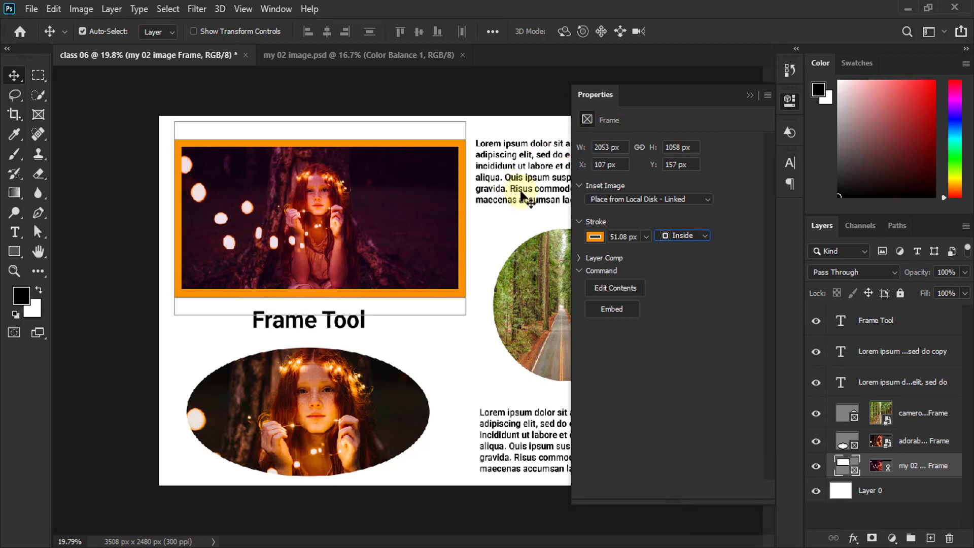
key(alt+Num_Lock)
scroll(up, 3)
scroll(up, 3)
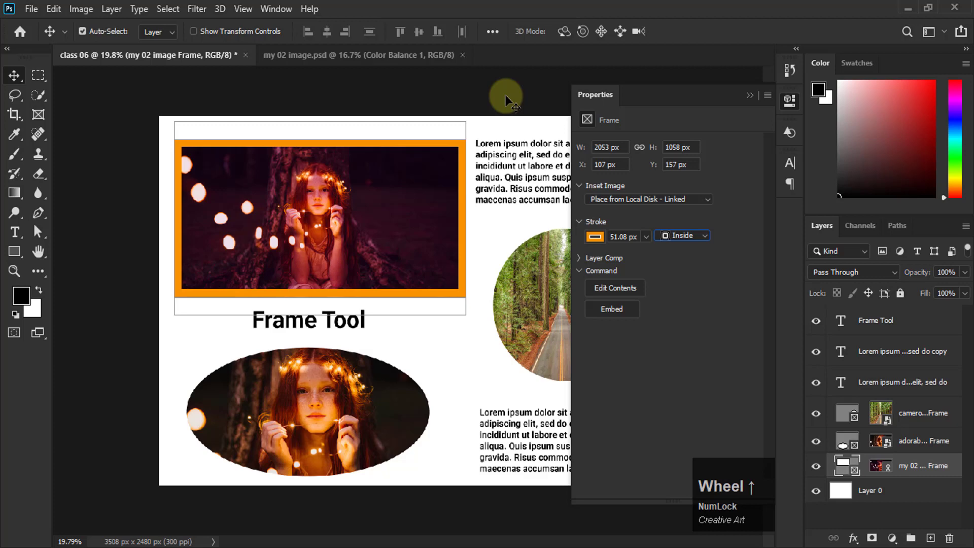
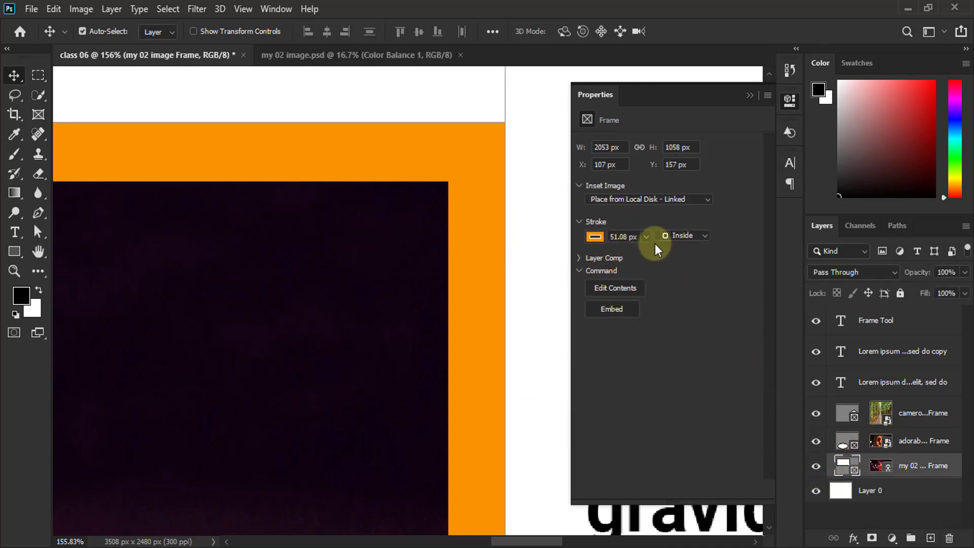
Step: Try the 51.08 px orange stroke centred and outside, then return it to Inside and zoom out
click(697, 240)
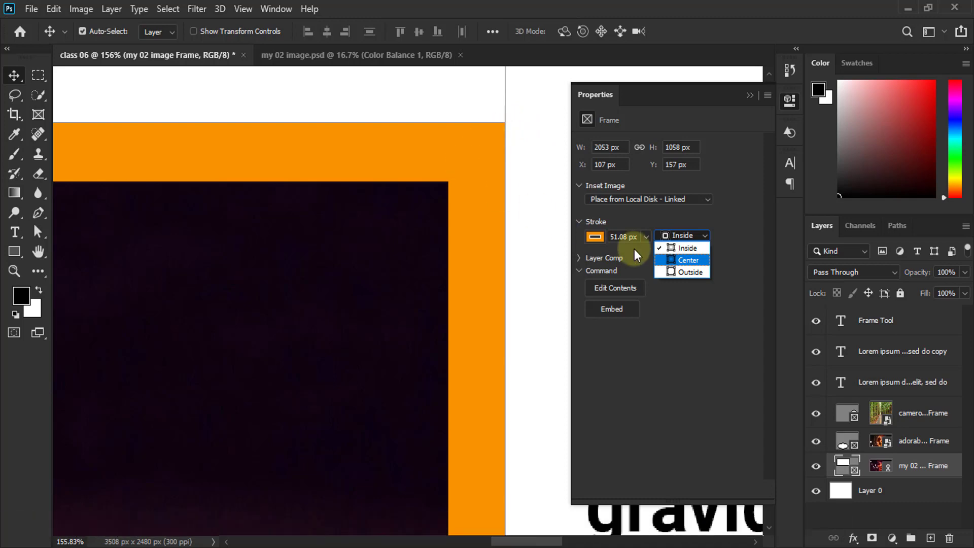
click(691, 266)
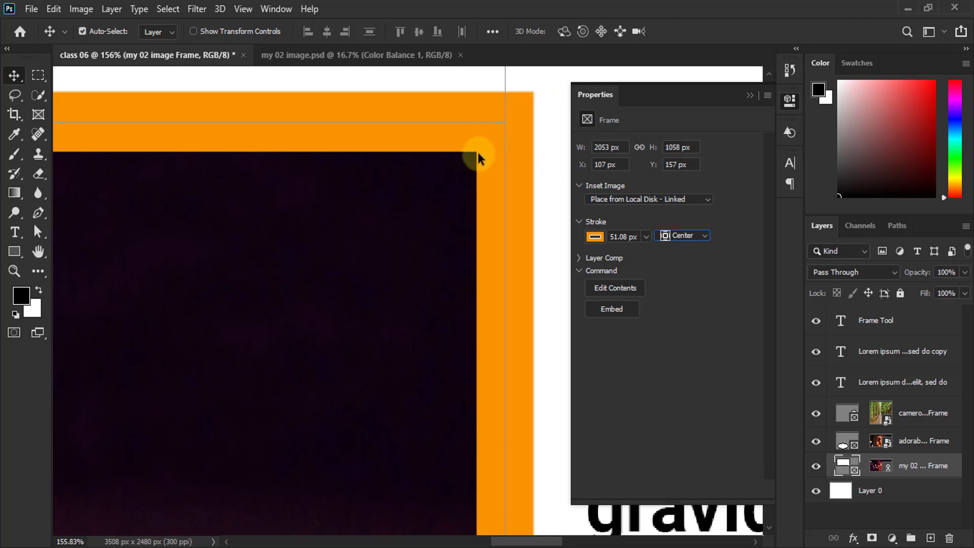
click(688, 241)
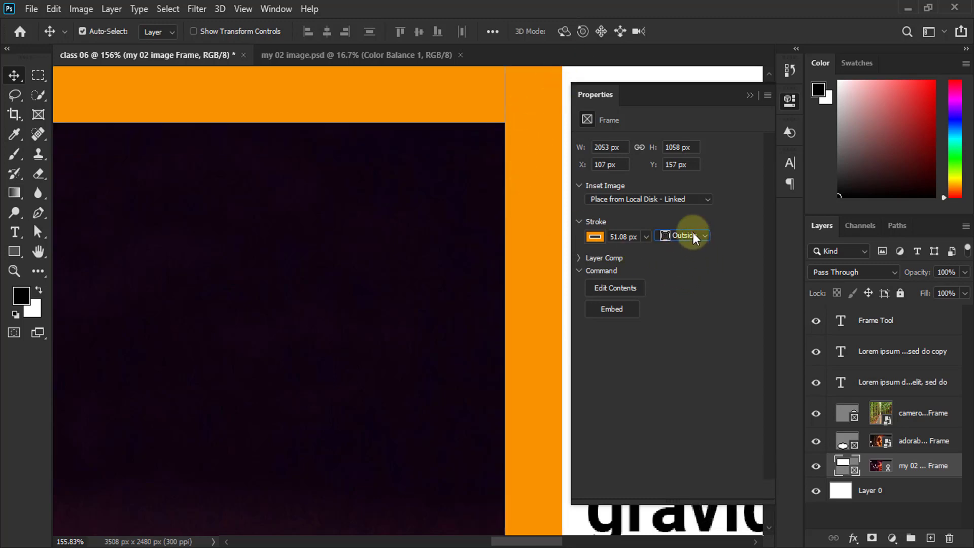
click(695, 236)
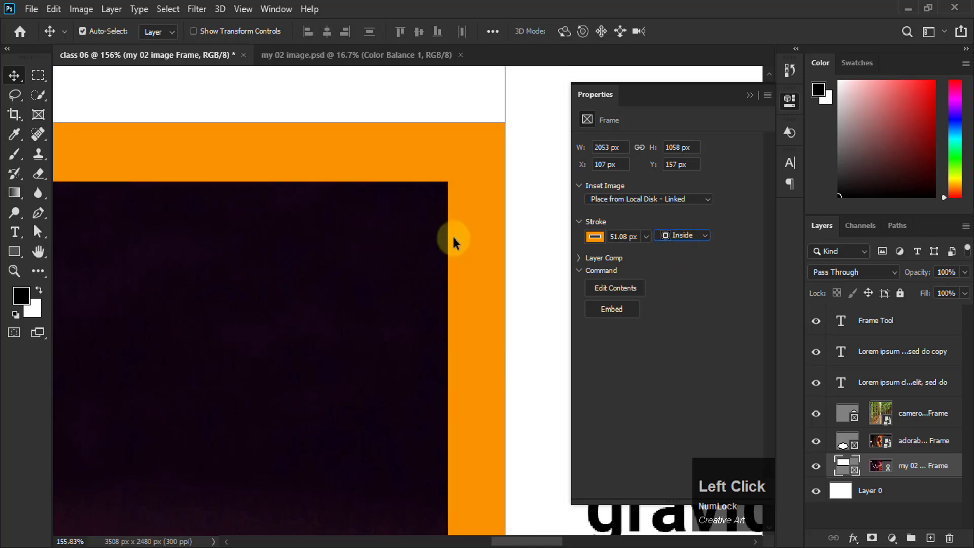
scroll(down, 3)
scroll(down, 3)
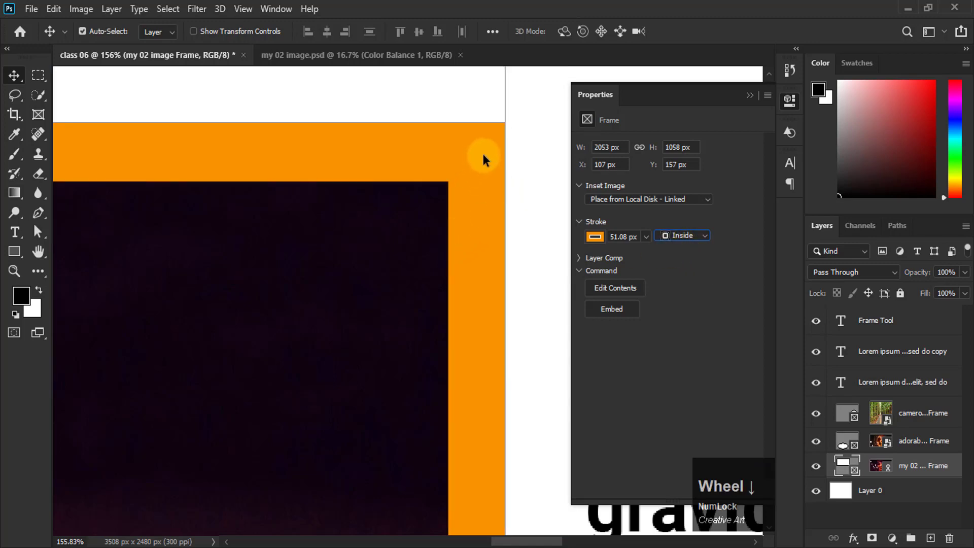
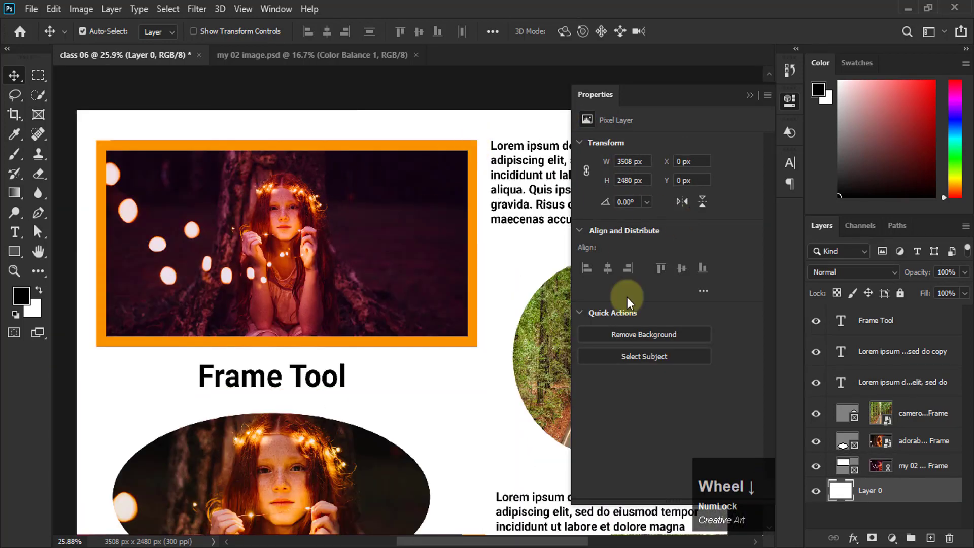
Step: Select the girl-photo frame and reveal its disk-linked image path in Properties
click(854, 471)
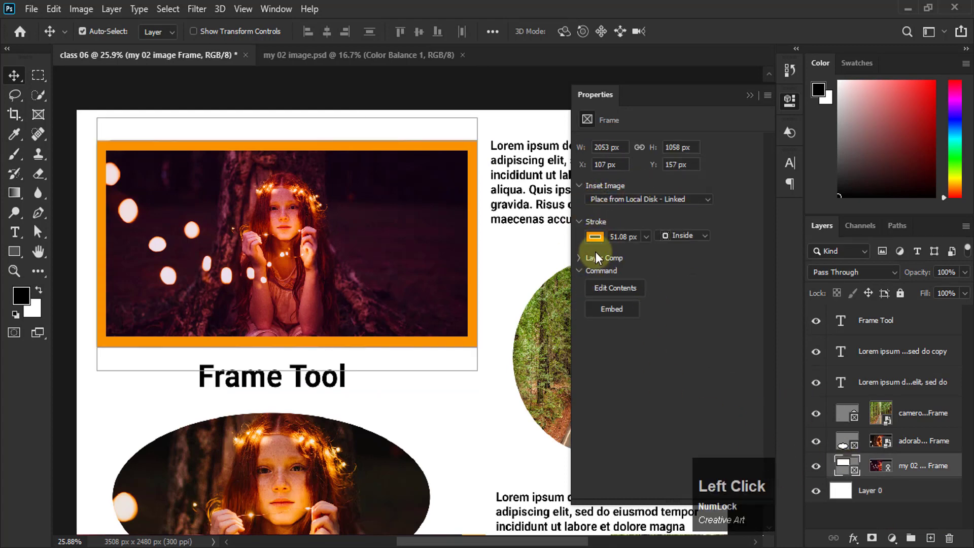
click(584, 263)
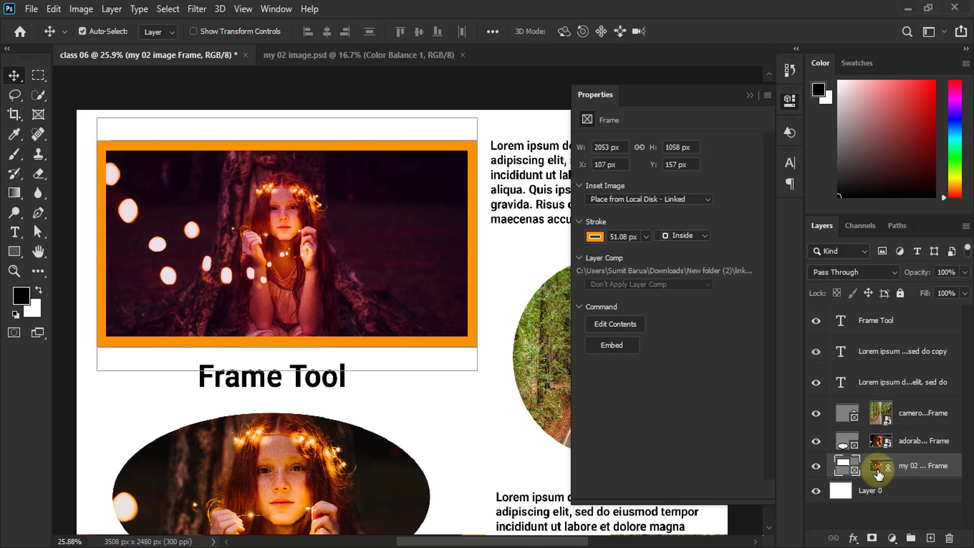
Step: Inspect the circular forest frame's properties: 1022 px square, 1 px inside stroke, image placed from disk
click(888, 417)
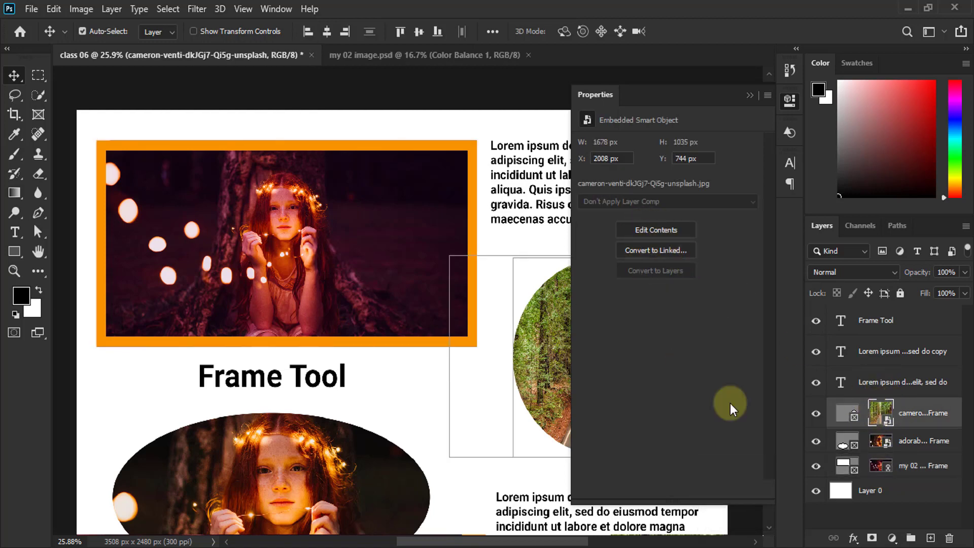
click(852, 469)
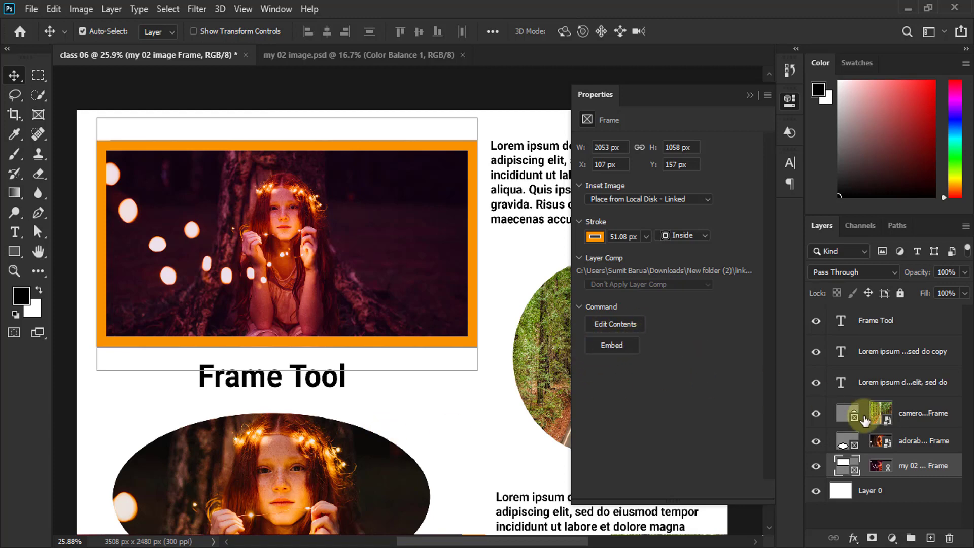
click(887, 412)
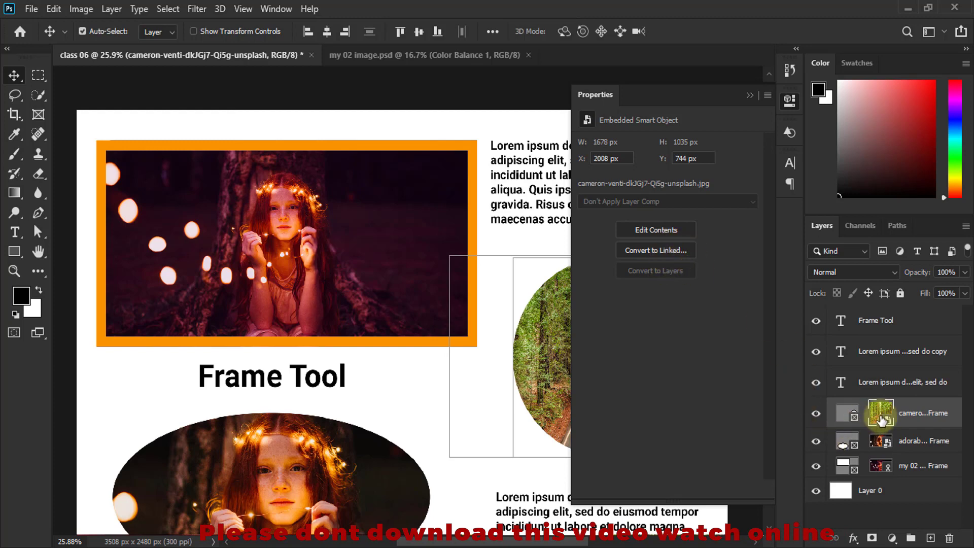
click(889, 413)
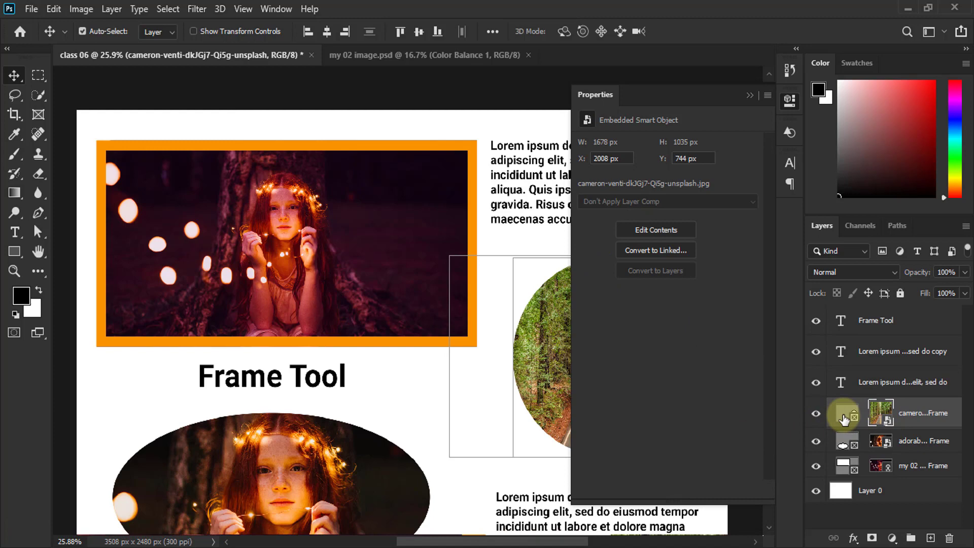
click(849, 418)
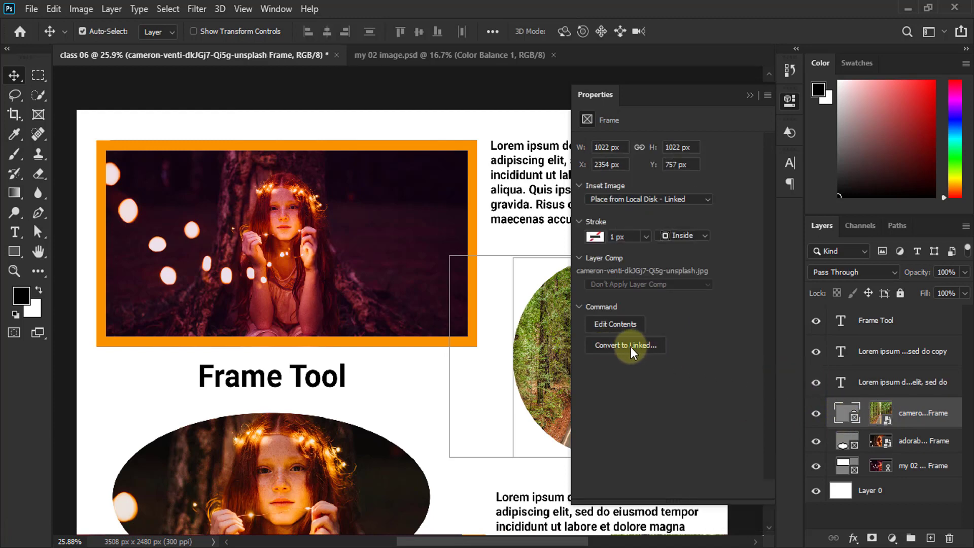
Step: Embed the linked photo in the orange-stroked frame as 'my 02 image.psd'
click(893, 420)
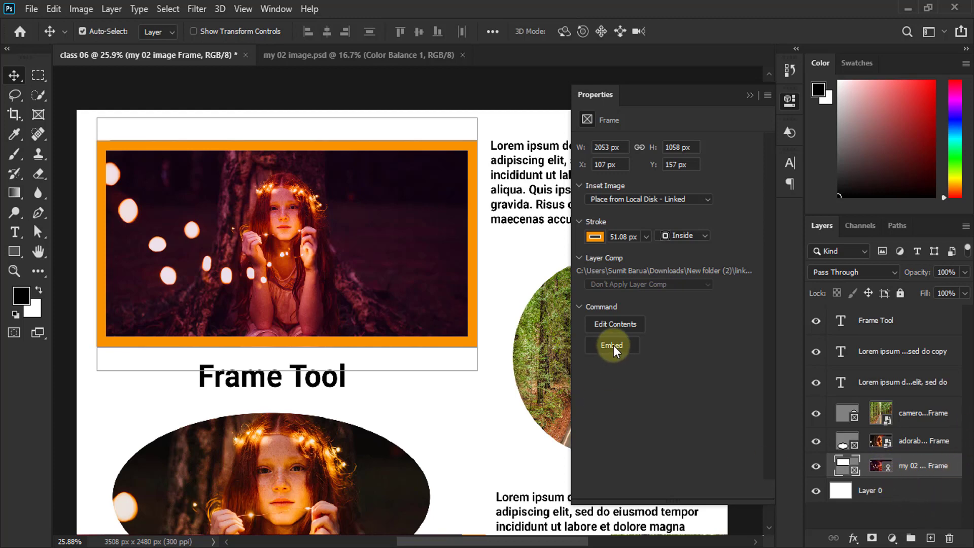
click(616, 348)
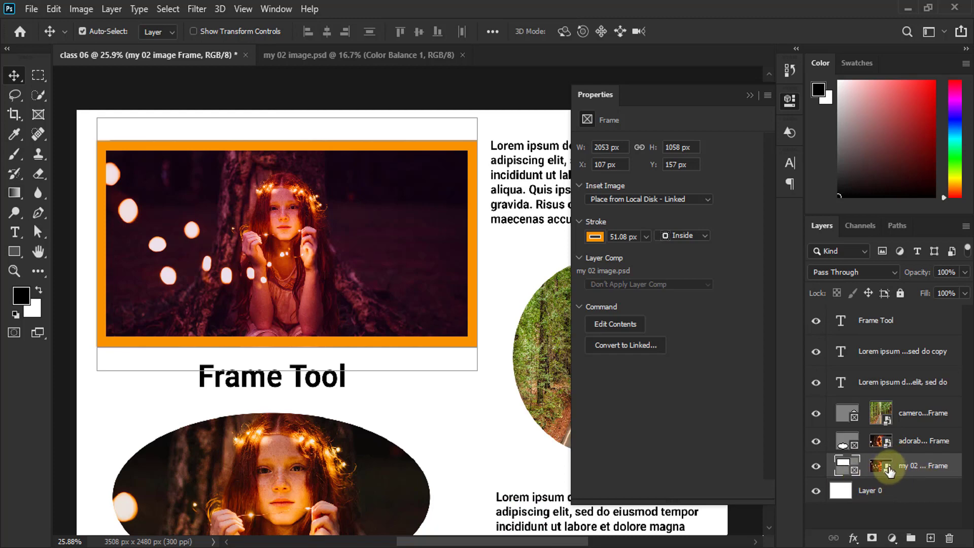
double_click(894, 471)
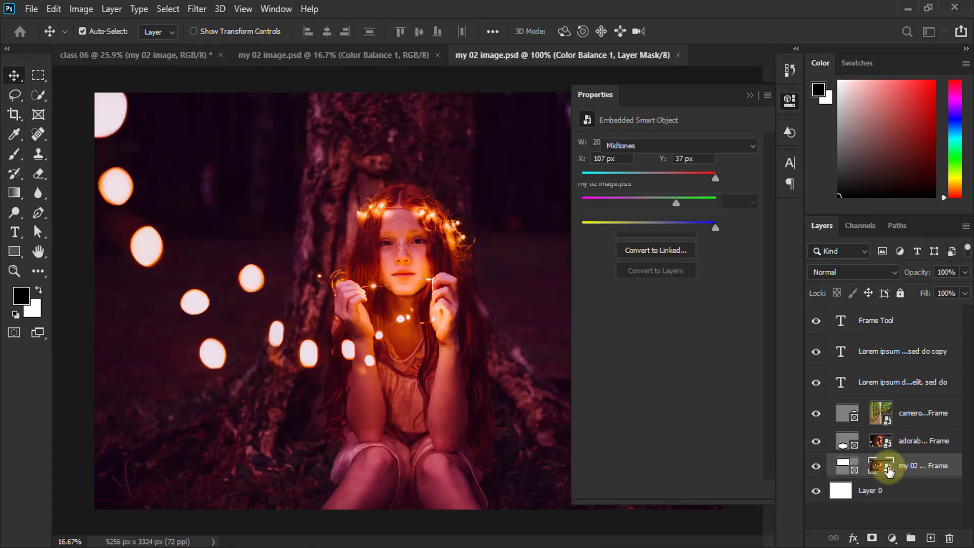
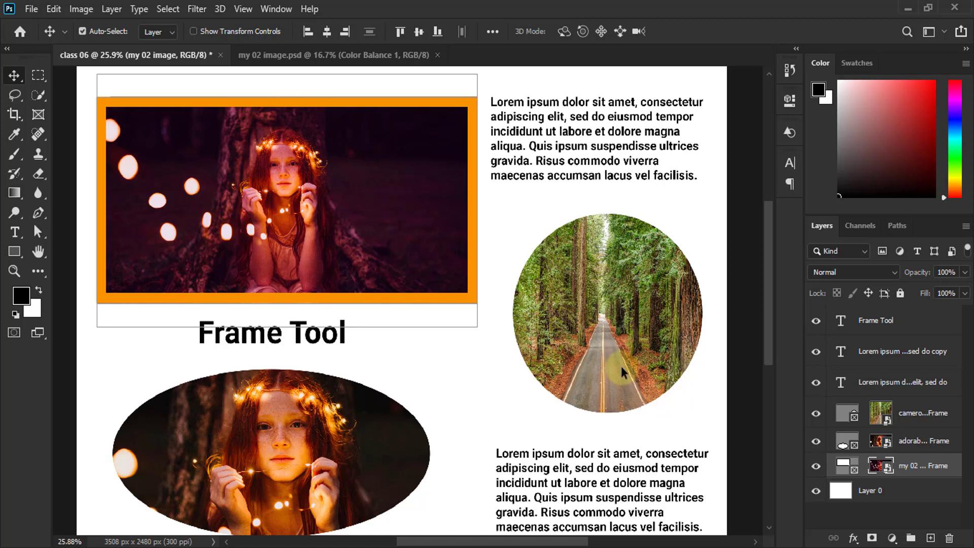
Step: Start converting the embedded framed photo to a linked file via Save As in the link folder
click(796, 104)
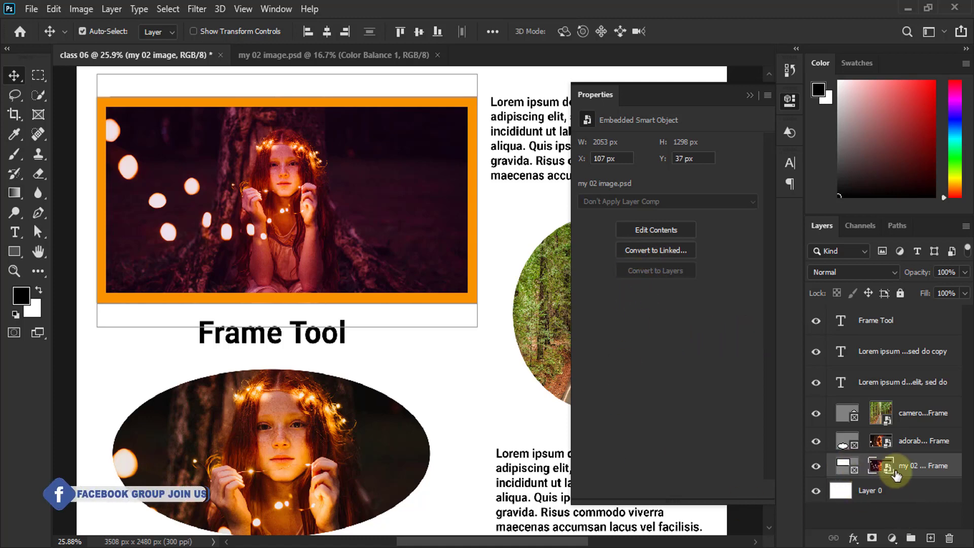
click(887, 469)
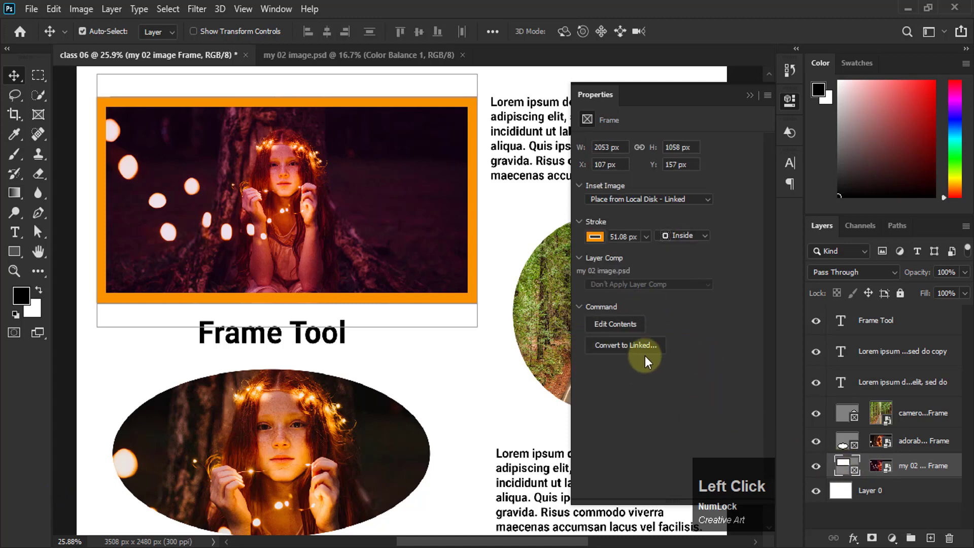
click(885, 467)
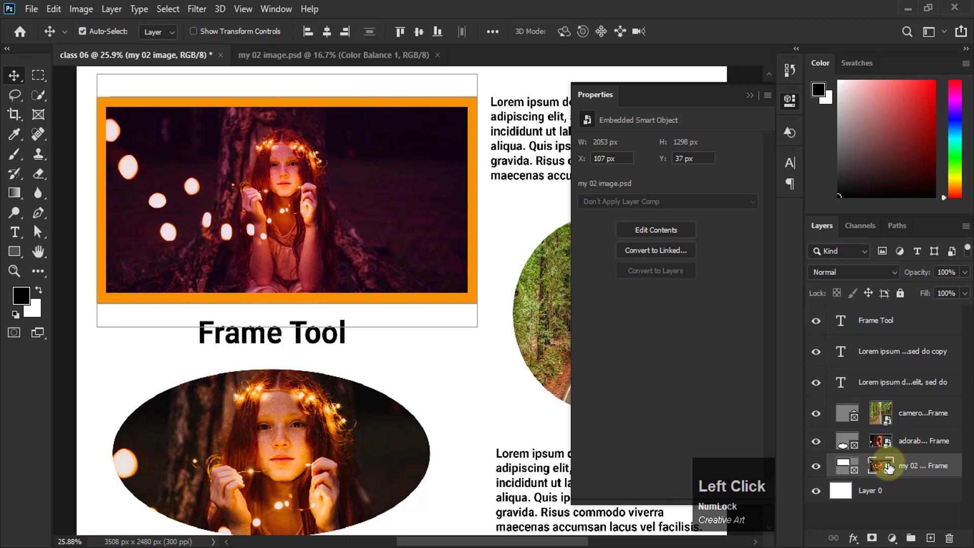
click(662, 253)
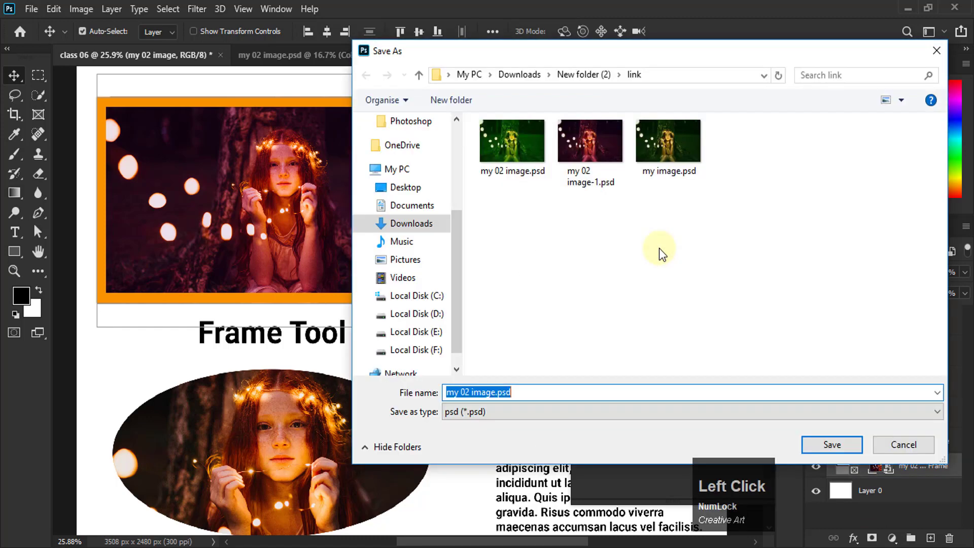
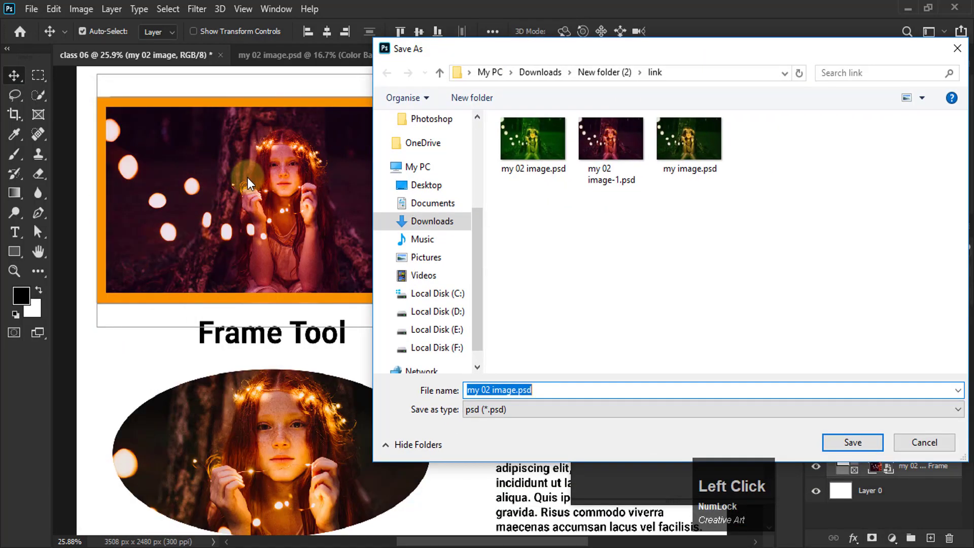
Step: Save the framed photo as the linked file 'my 02 image-1.psd', replacing the existing one
click(606, 144)
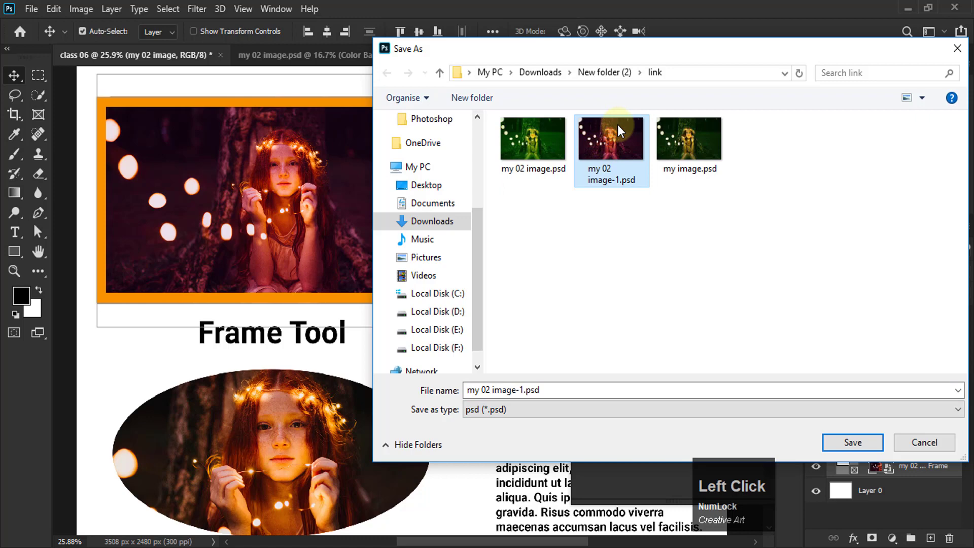
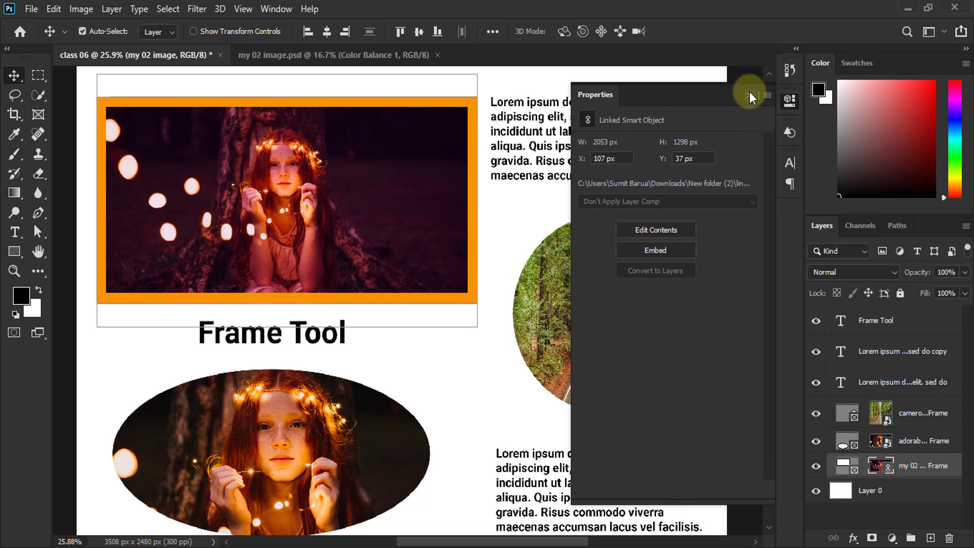
Step: Open the linked file 'my 02 image-1.psd' in its own tab
click(753, 96)
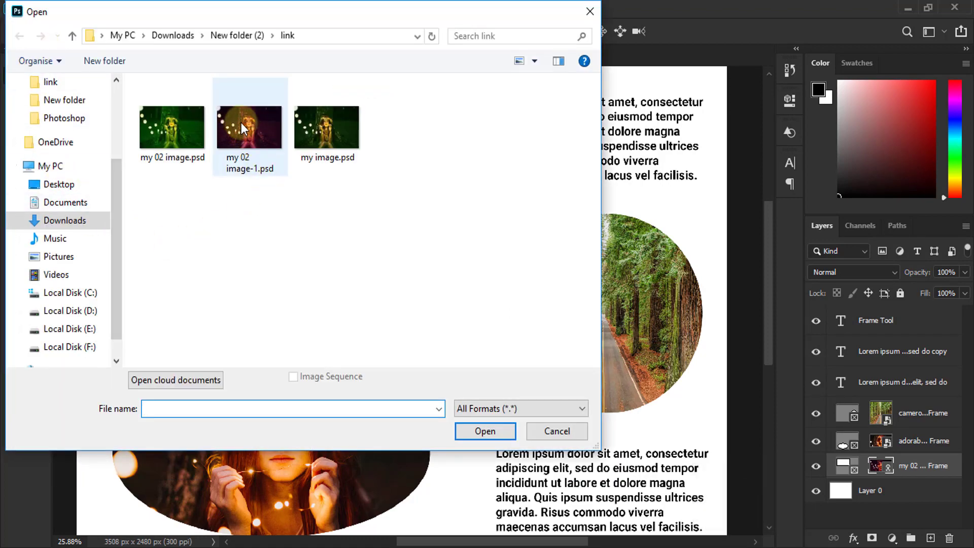
click(245, 129)
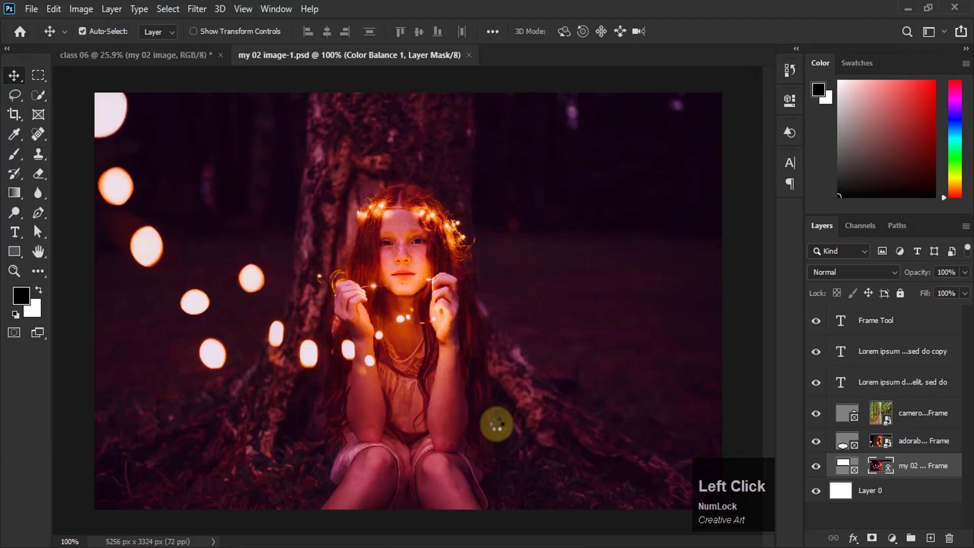
Step: Shift the Color Balance midtones toward magenta, save, and see the class 06 frame update
click(847, 320)
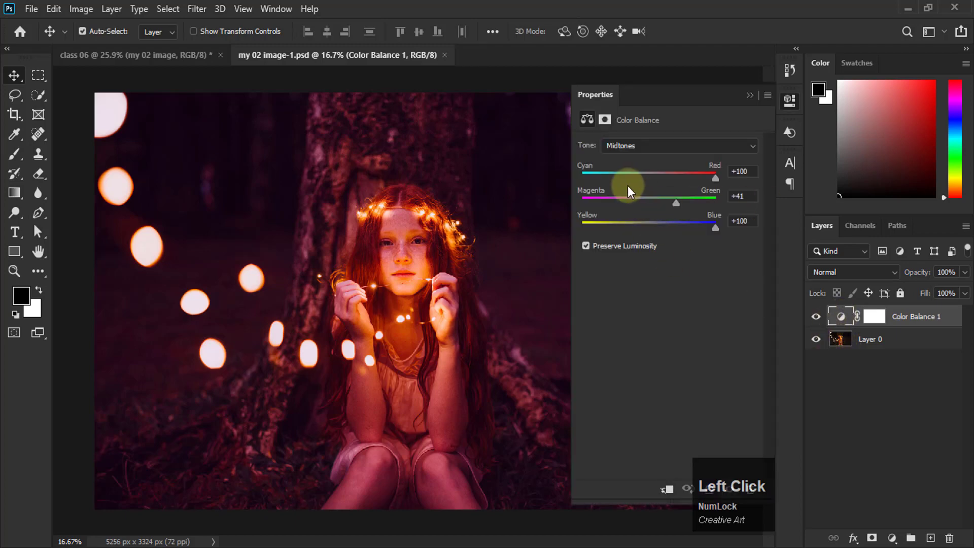
click(663, 207)
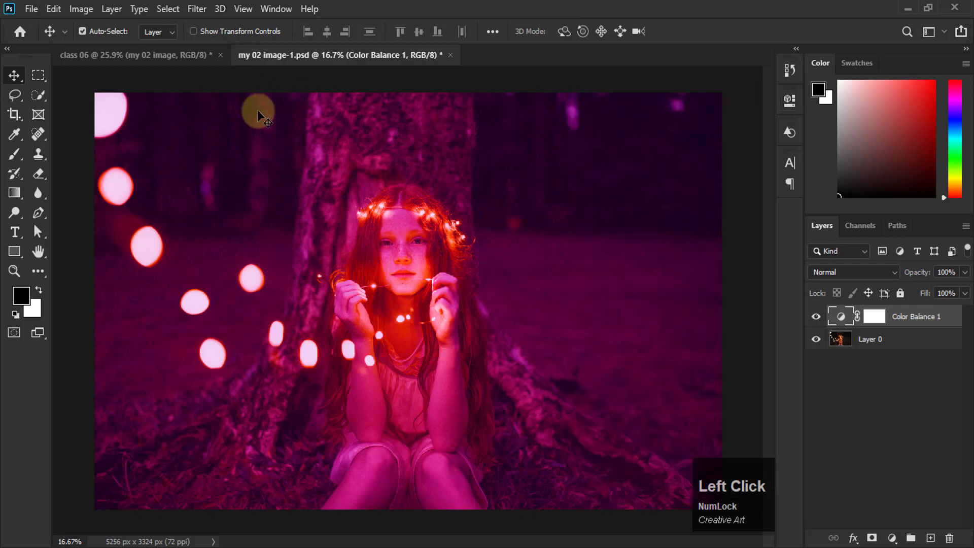
click(37, 14)
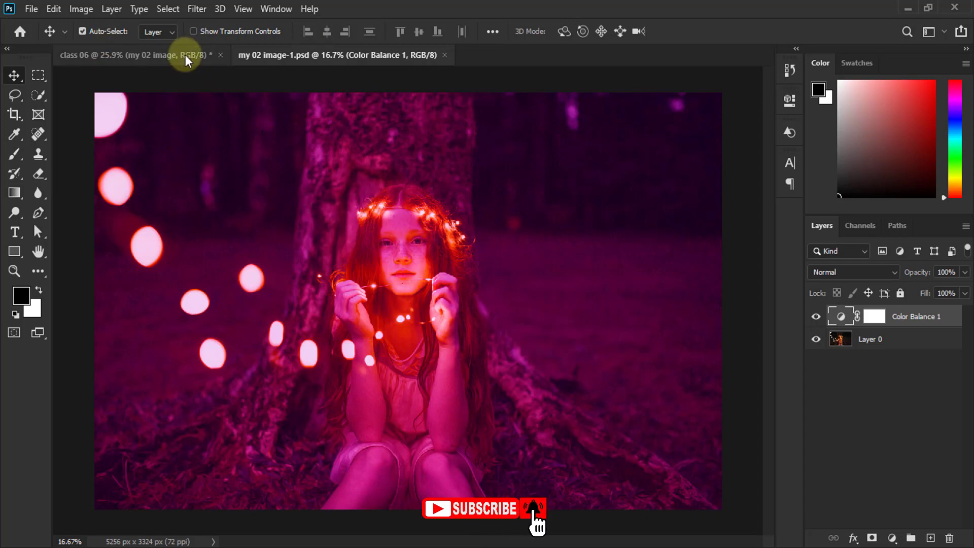
click(189, 60)
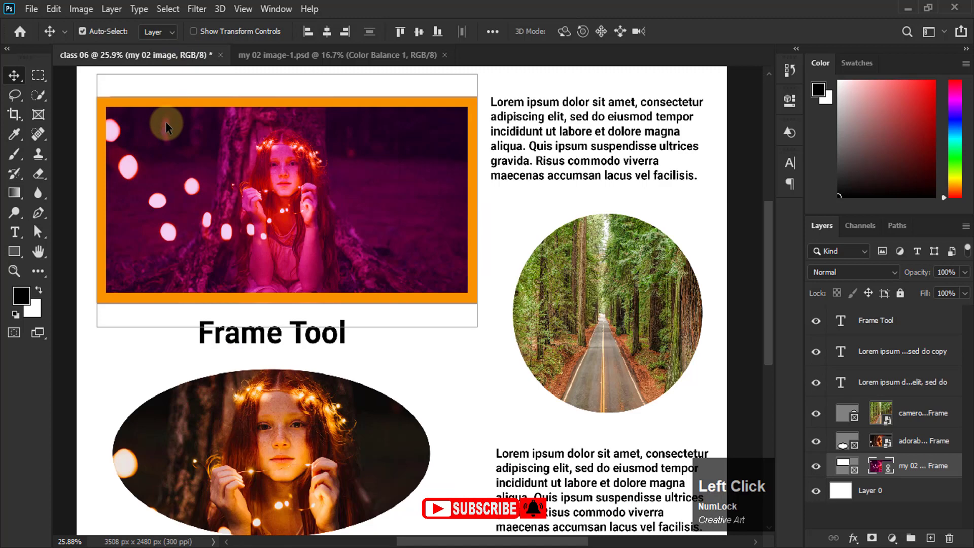